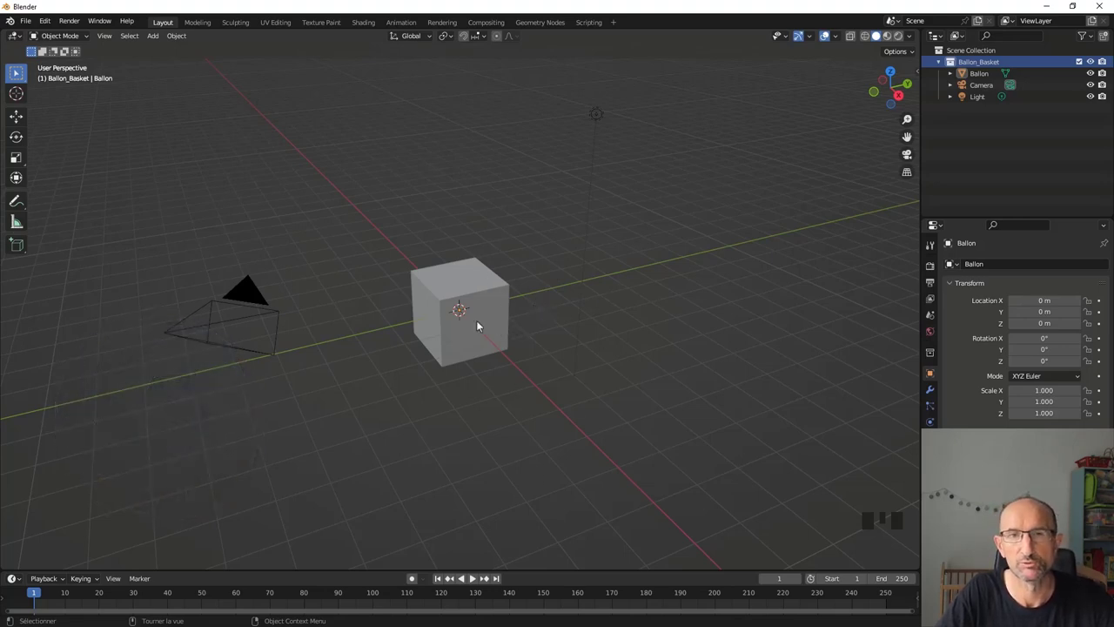
# Select the Ballon cube and bring the view in close around it
pyautogui.moveTo(466, 334); pyautogui.dragTo(476, 319)
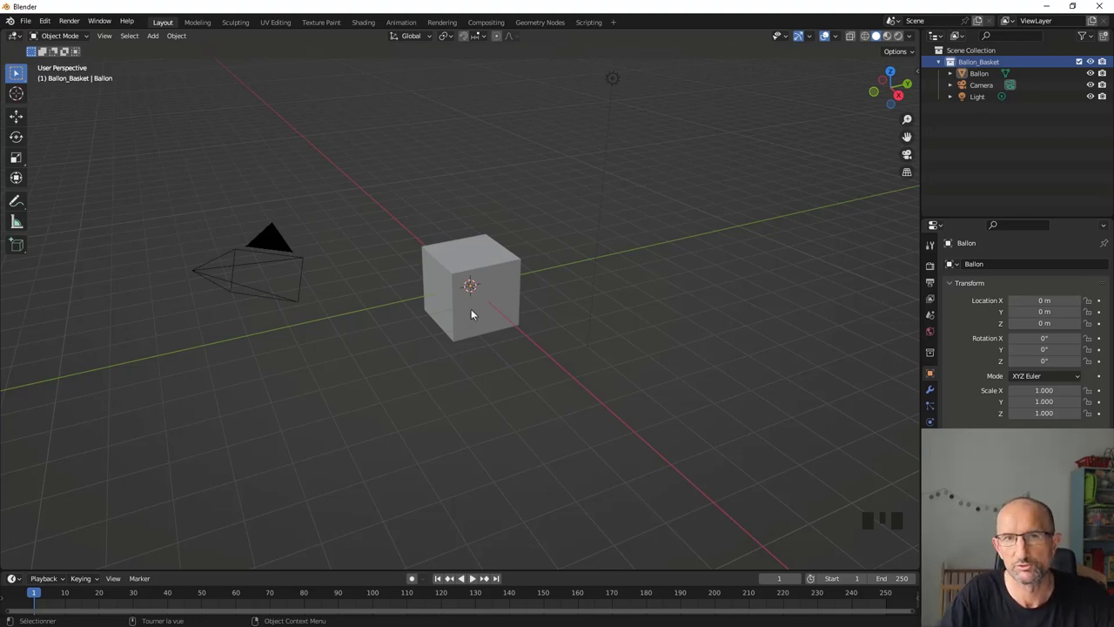
pyautogui.scroll(3)
pyautogui.scroll(-3)
pyautogui.click(491, 260)
pyautogui.click(936, 314)
pyautogui.moveTo(982, 329); pyautogui.dragTo(956, 329)
pyautogui.moveTo(952, 327); pyautogui.dragTo(468, 291)
pyautogui.scroll(3)
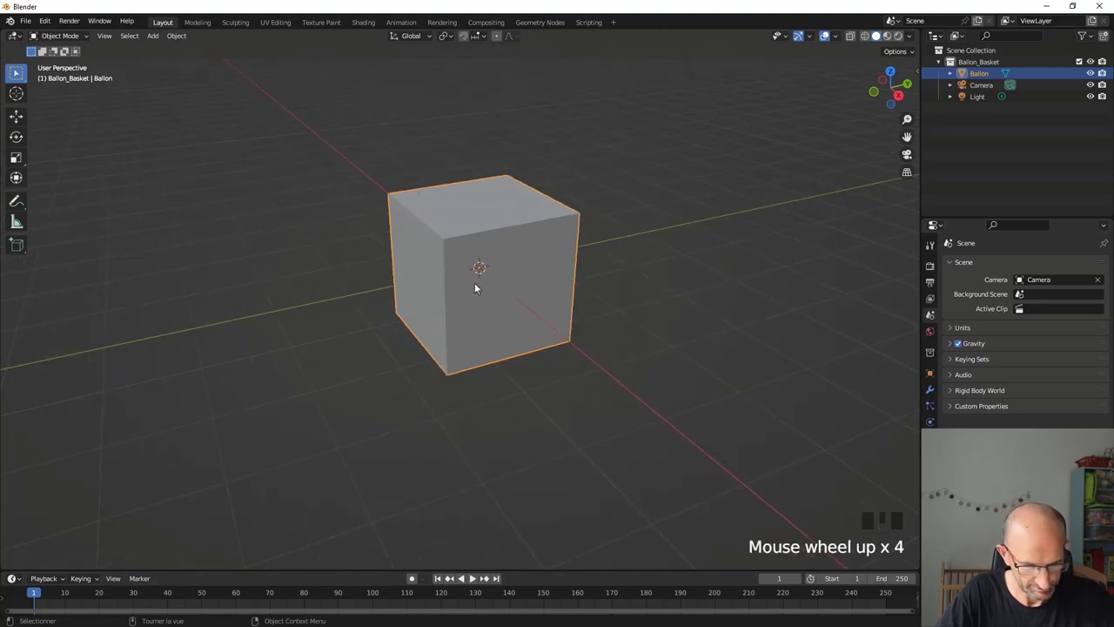
# Round the cube with a level-2 subdivision (Ctrl+2) and show its modifier settings
pyautogui.press('ctrl+2')
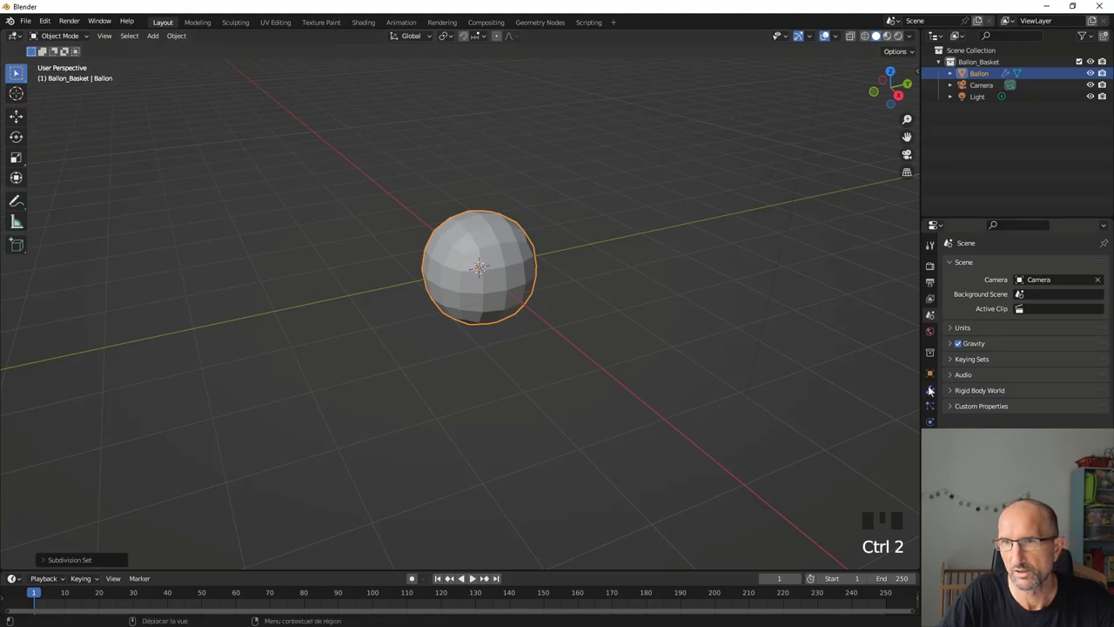
pyautogui.click(932, 391)
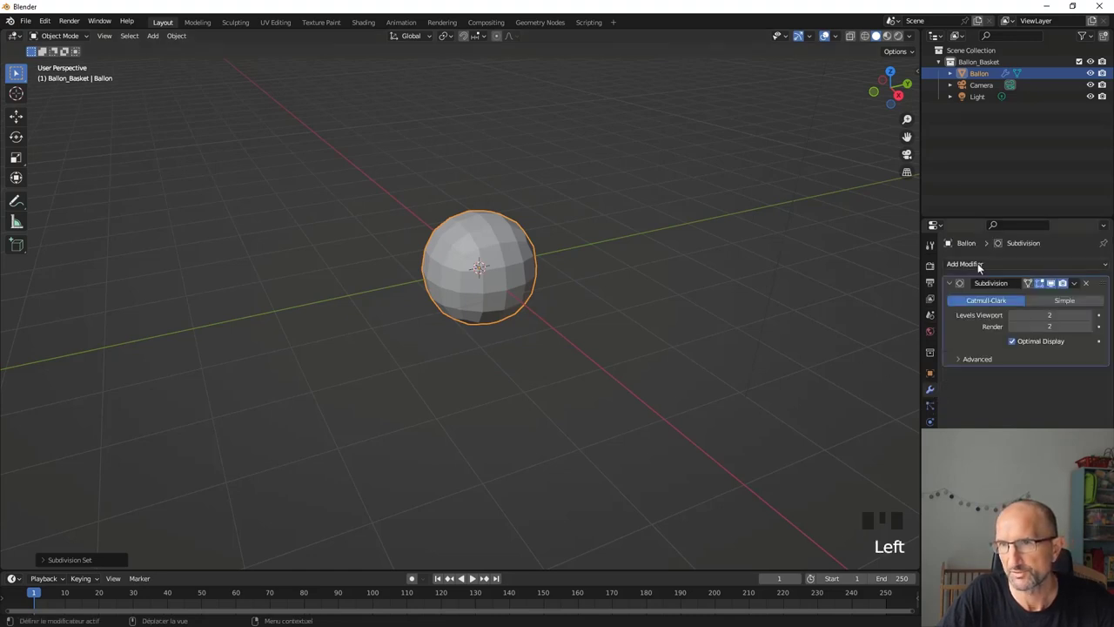
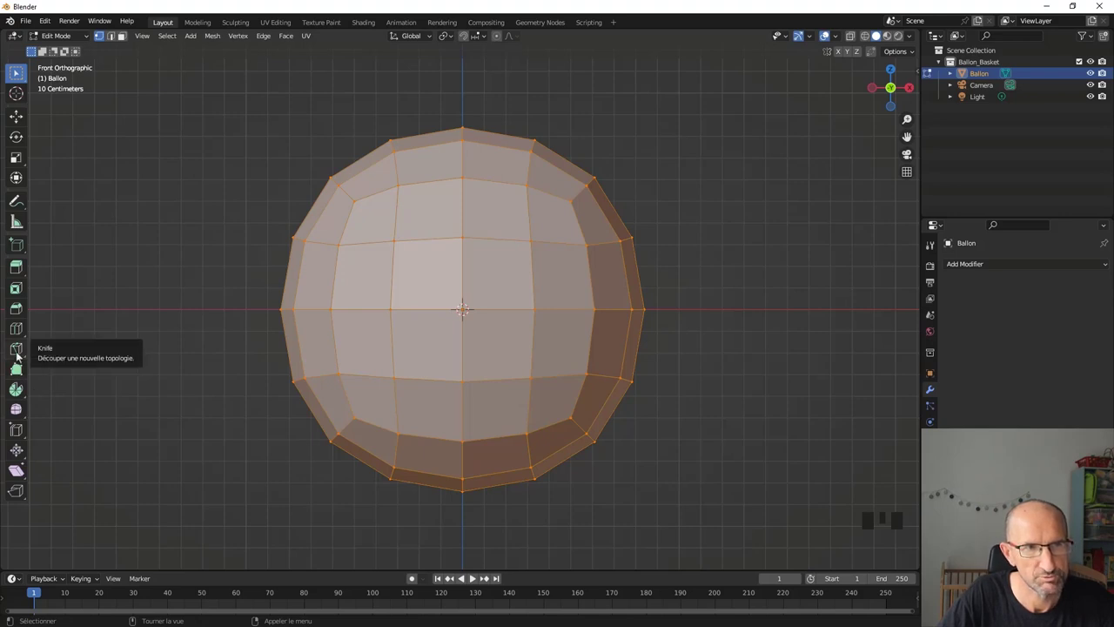
# Start a knife cut across the faces near the top of the ball
pyautogui.click(19, 353)
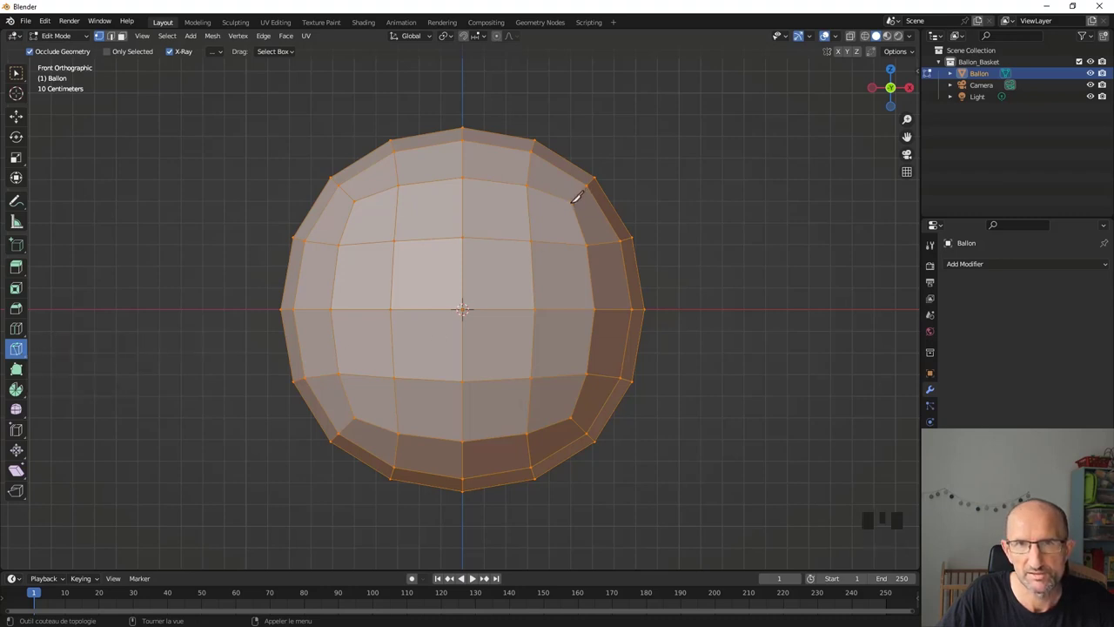
pyautogui.press('space')
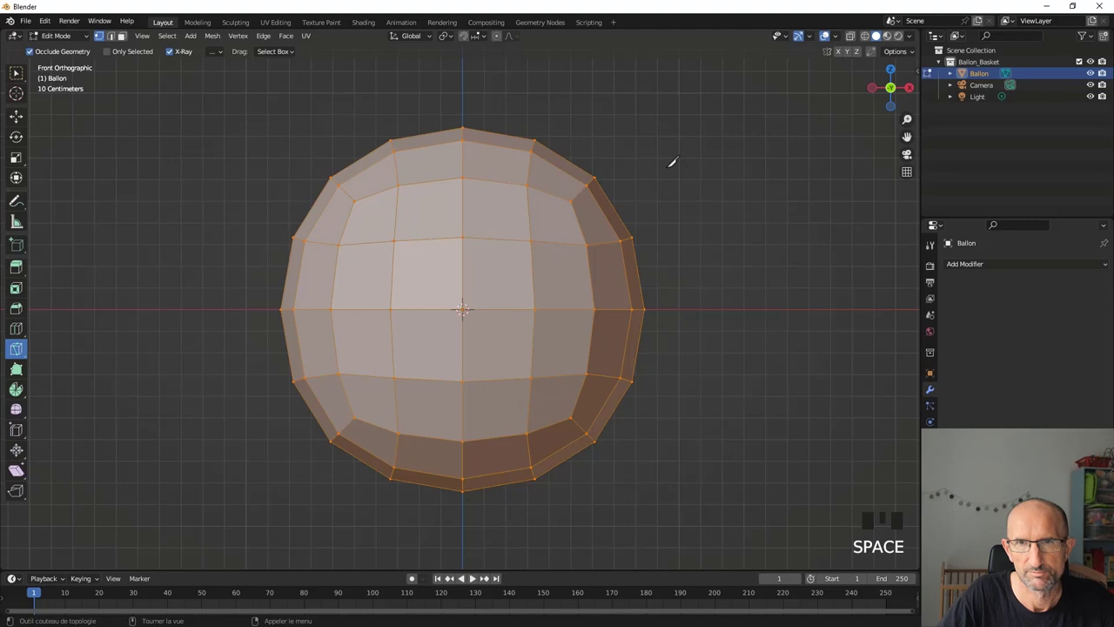
pyautogui.press('k')
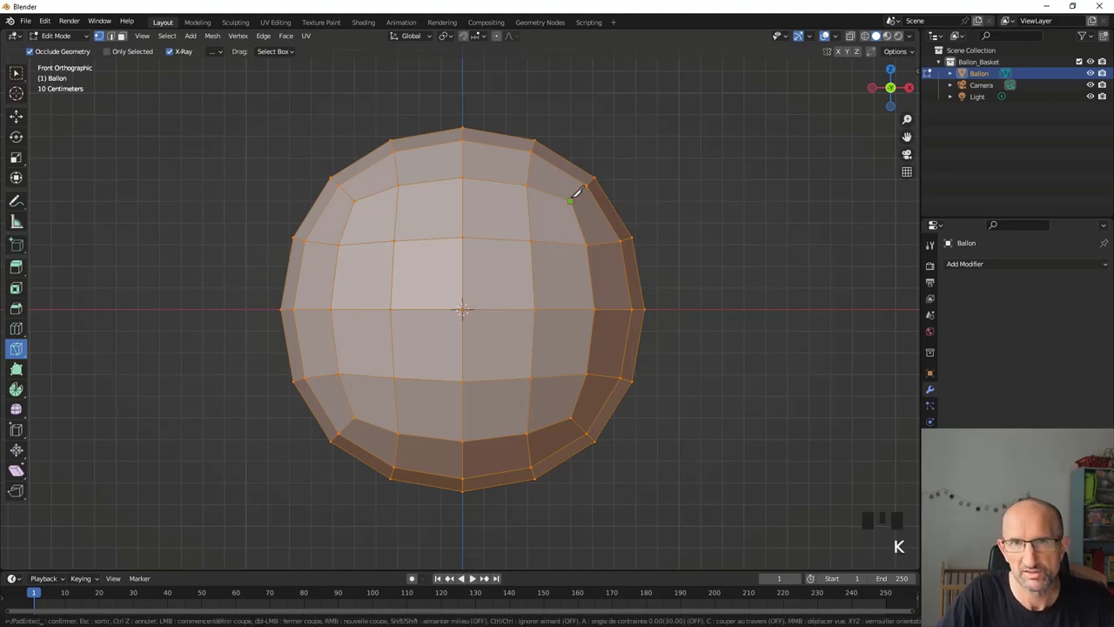
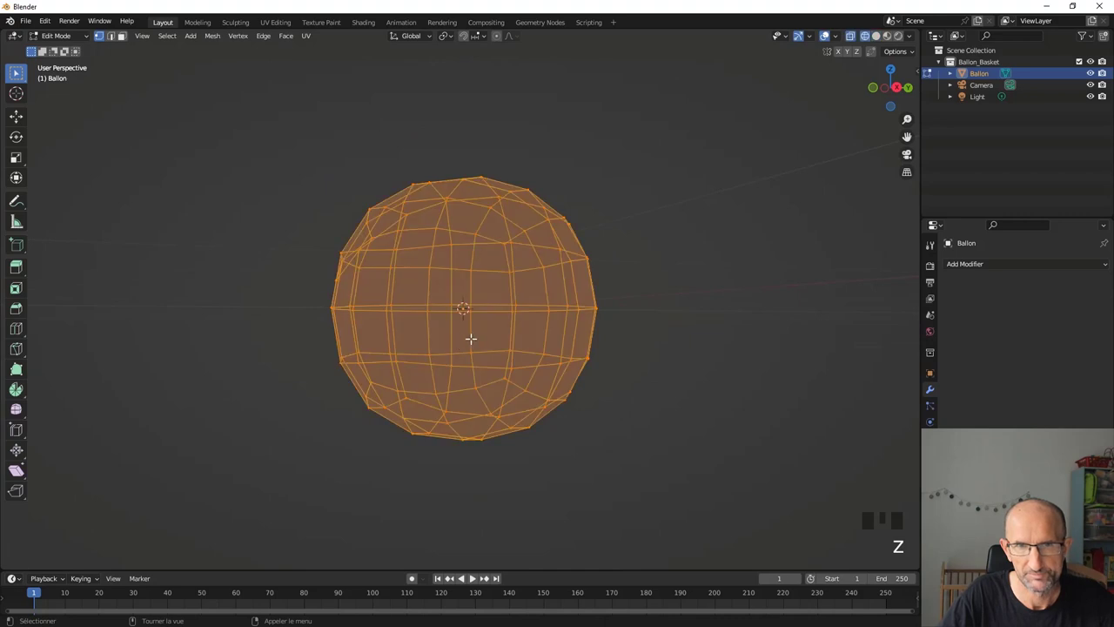
# View the ball from the right side to check the cuts
pyautogui.press('KP_3')
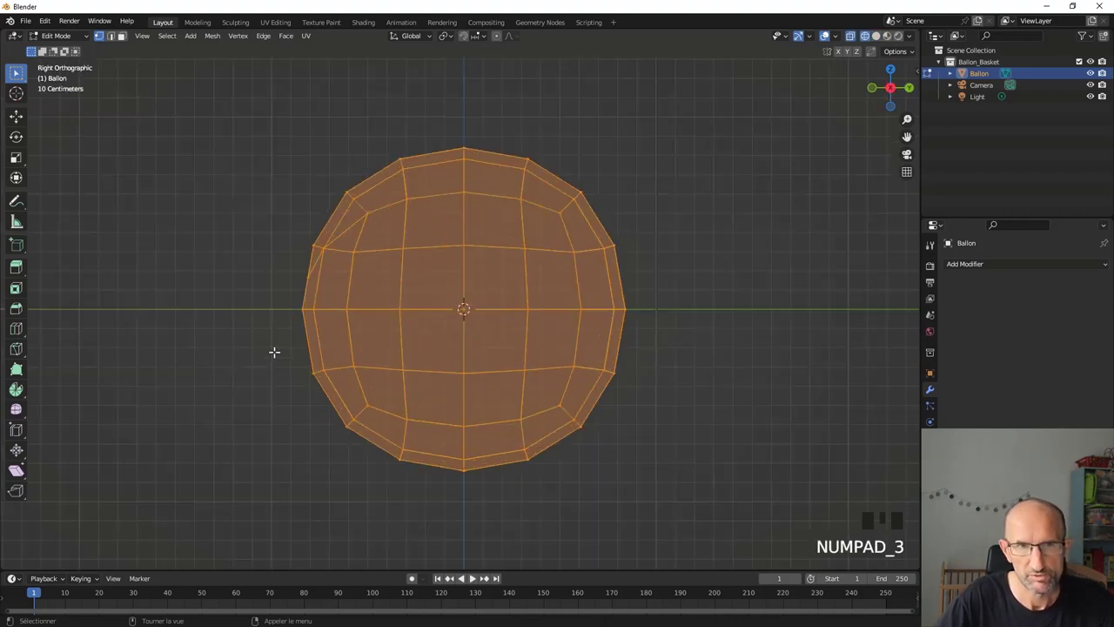
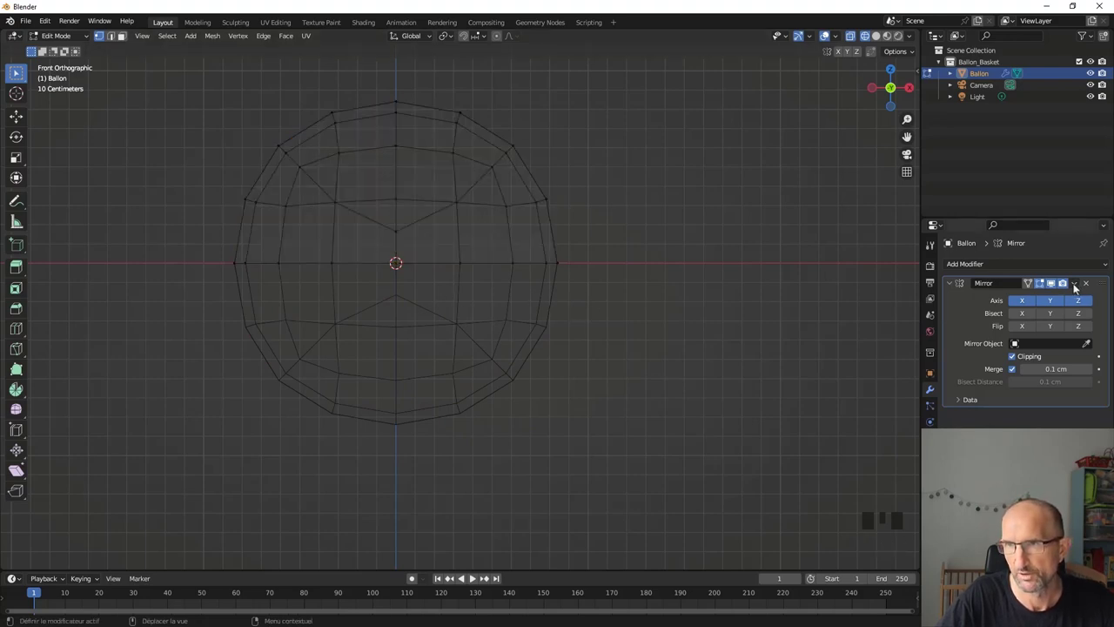
# Apply the Mirror modifier in object mode, then return to editing the ball mesh
pyautogui.moveTo(1077, 285); pyautogui.dragTo(594, 274)
pyautogui.press('Tab')
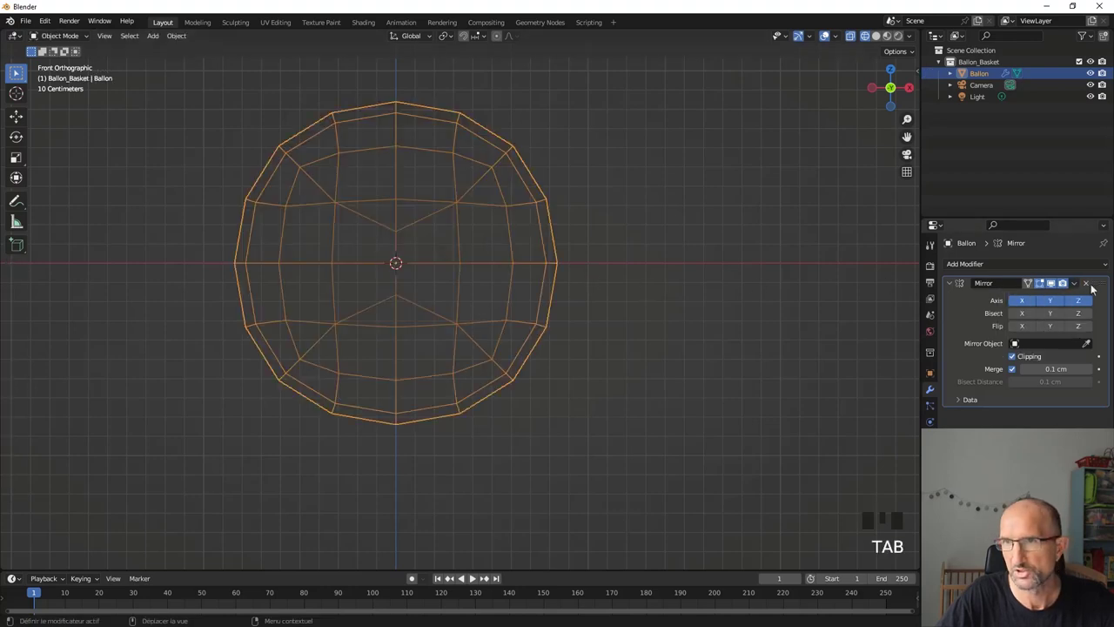
pyautogui.moveTo(1075, 288); pyautogui.dragTo(504, 279)
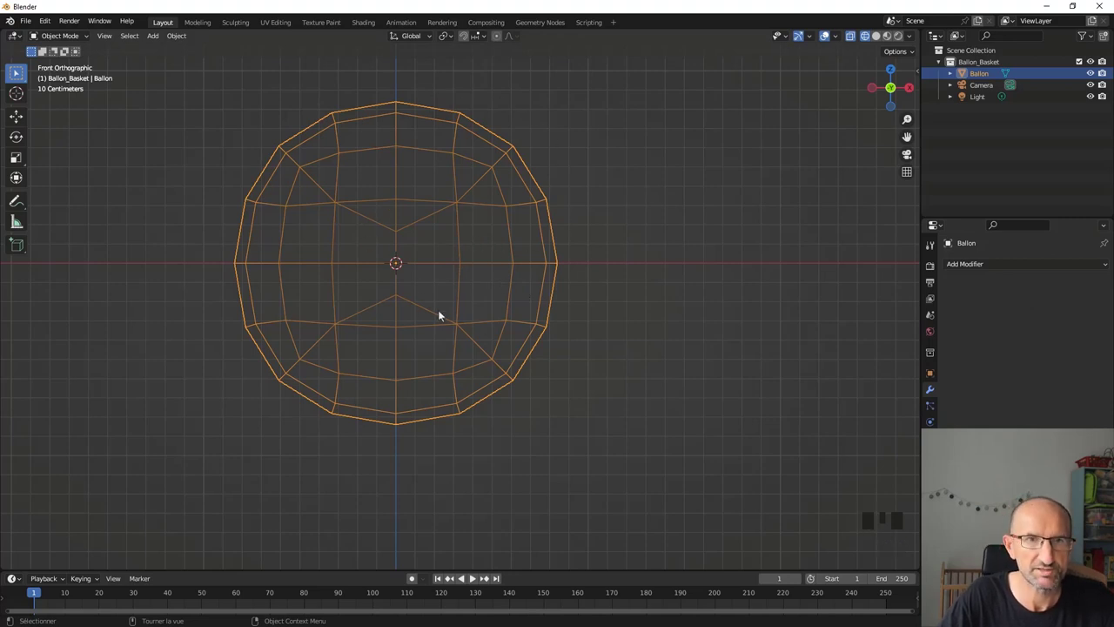
pyautogui.press('Tab')
# Select every vertex of the ball and bring up the merge options
pyautogui.press('a')
pyautogui.press('m')
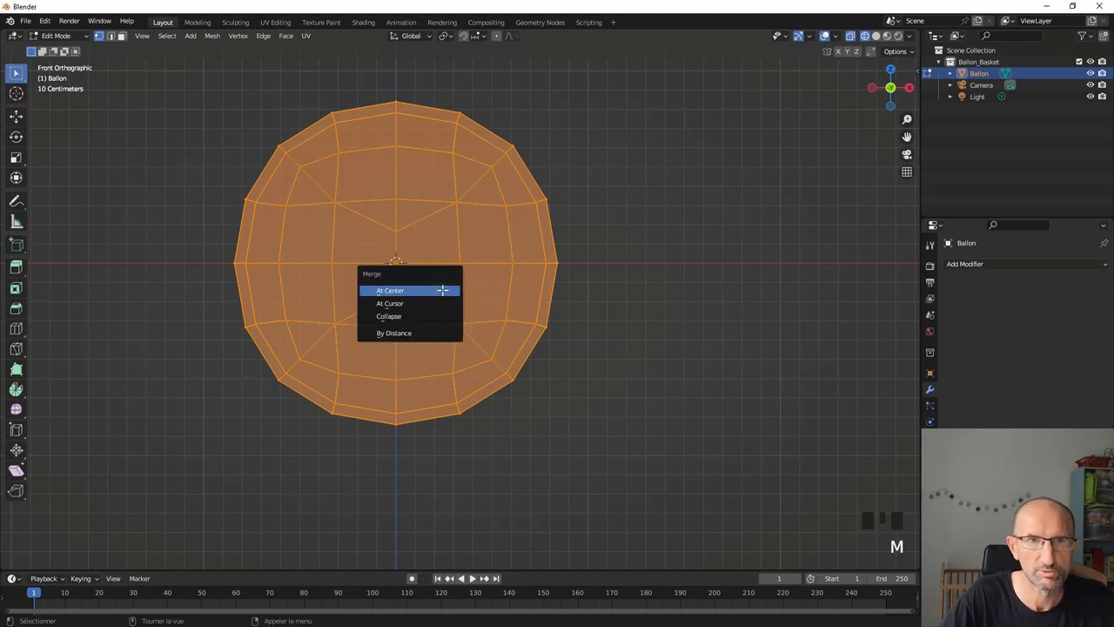
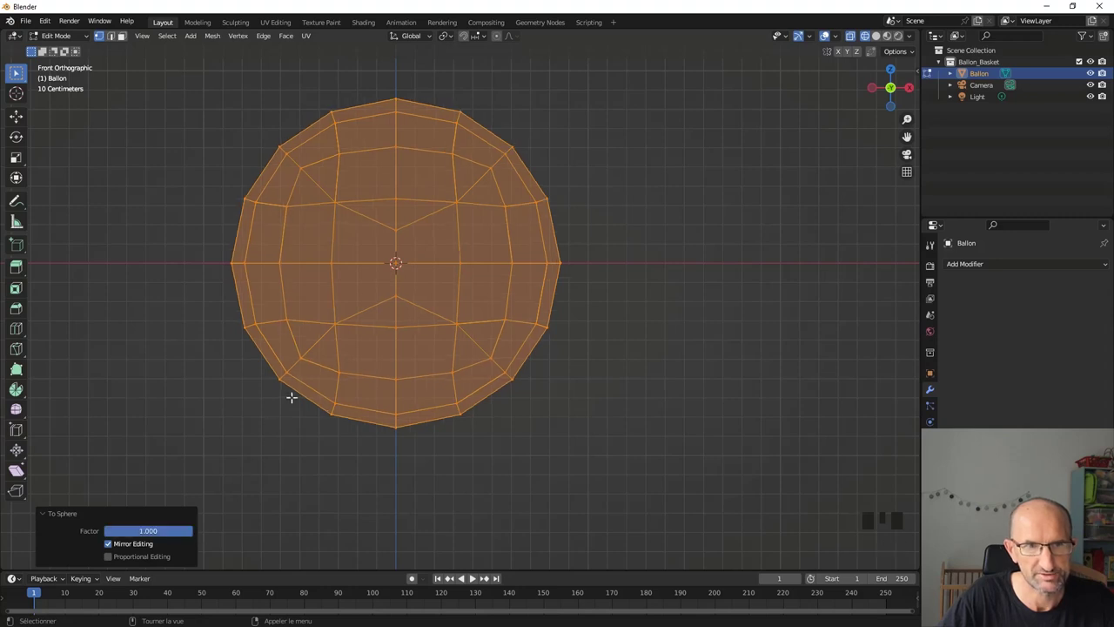
# Add a Subdivision Surface modifier to the ball and raise its viewport level
pyautogui.press('Tab')
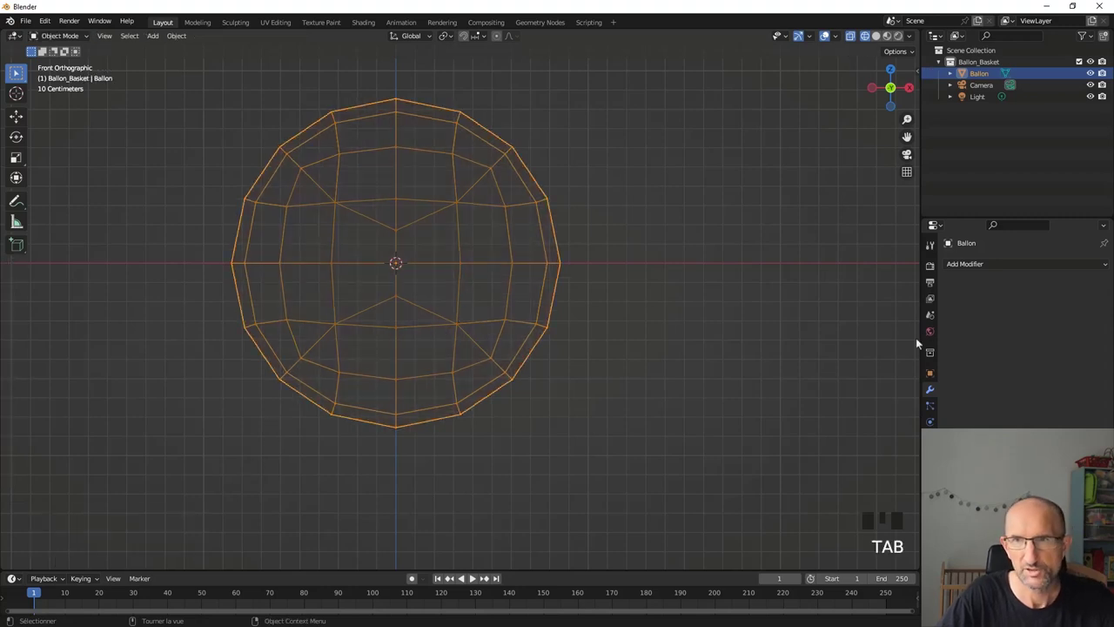
pyautogui.click(984, 265)
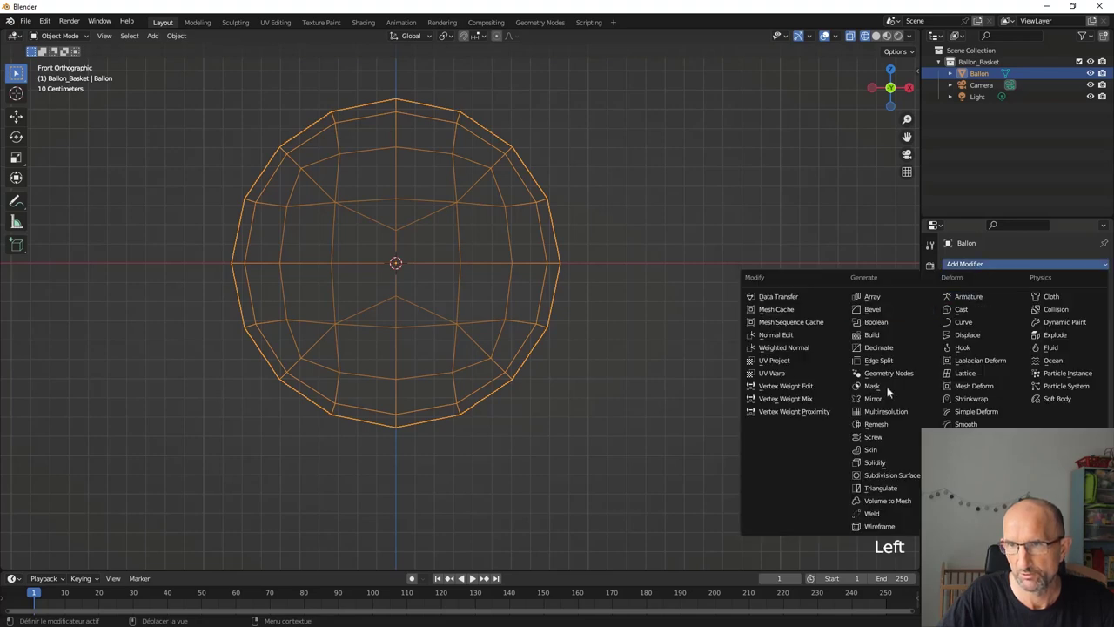
pyautogui.click(894, 476)
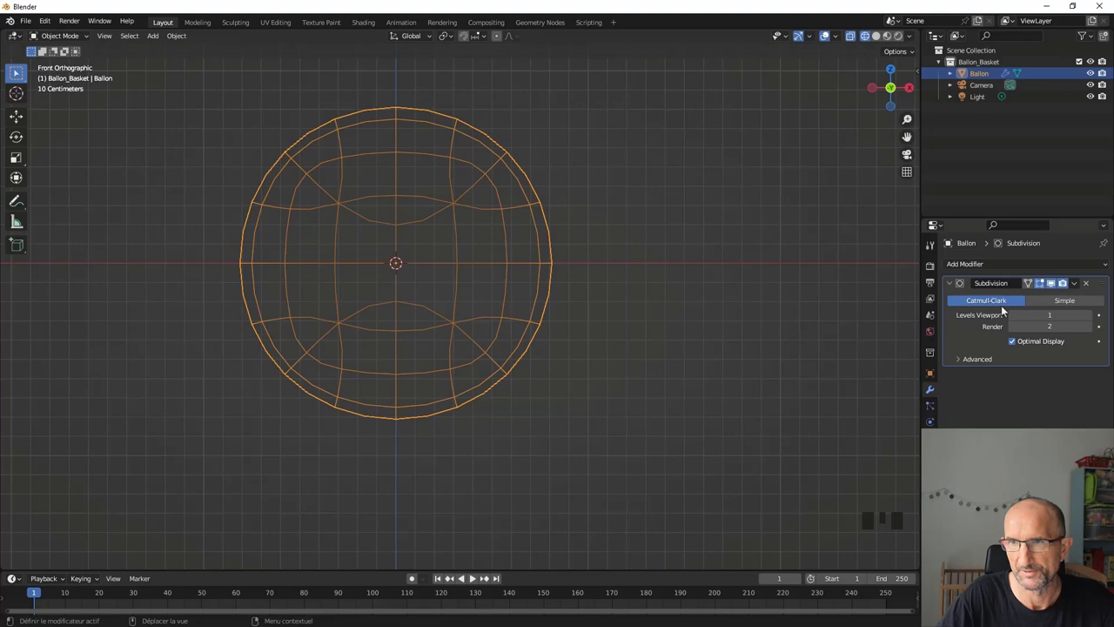
pyautogui.moveTo(1078, 284); pyautogui.dragTo(415, 184)
pyautogui.scroll(3)
# Switch to solid shading and enter mesh editing on the ball from the front view
pyautogui.scroll(-3)
pyautogui.moveTo(432, 192); pyautogui.dragTo(435, 212)
pyautogui.press('z')
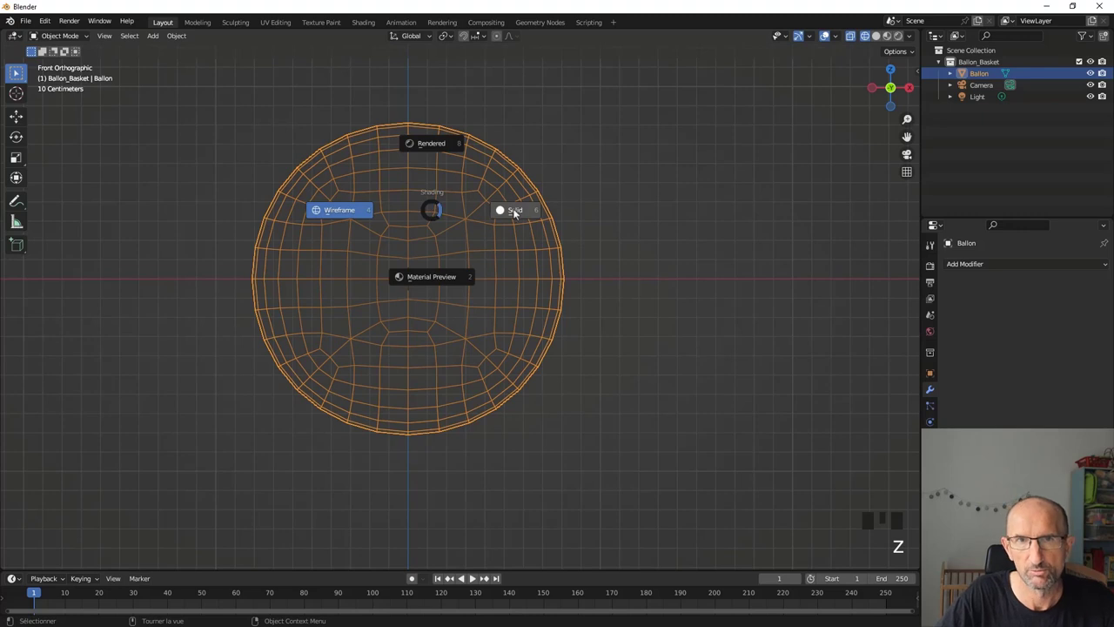
pyautogui.moveTo(462, 220); pyautogui.dragTo(471, 221)
pyautogui.press('KP_1')
pyautogui.press('Tab')
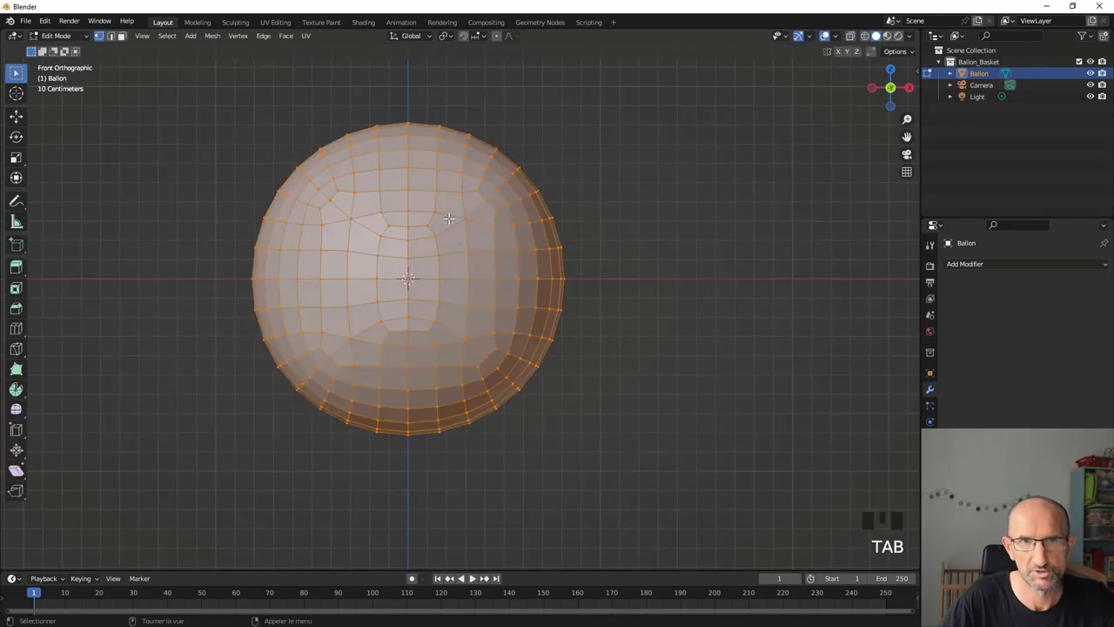
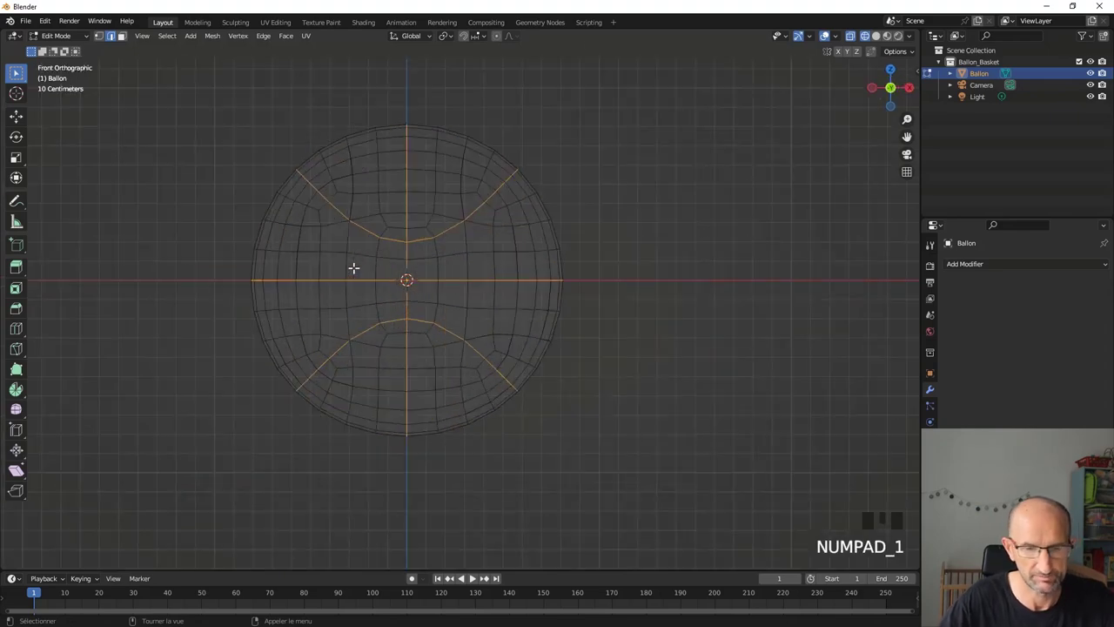
# Leave X-ray view and bevel the stripe edge loops into bands about 2.91 cm wide
pyautogui.press('z')
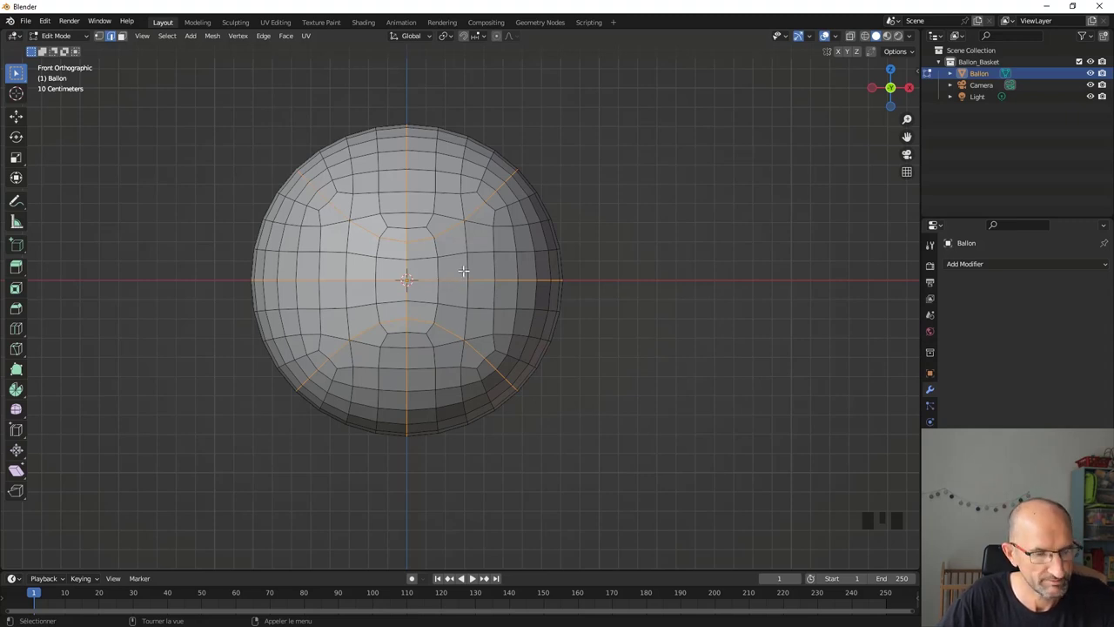
pyautogui.press('ctrl+b')
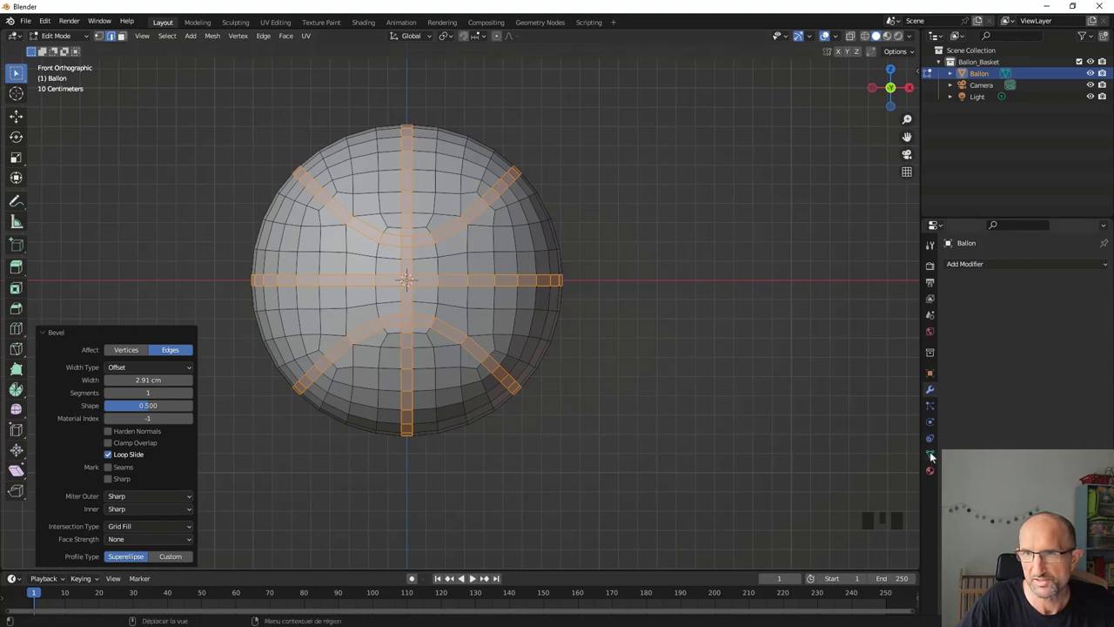
# Push the stripe band faces outward about 3.6 cm from the ball surface
pyautogui.click(933, 453)
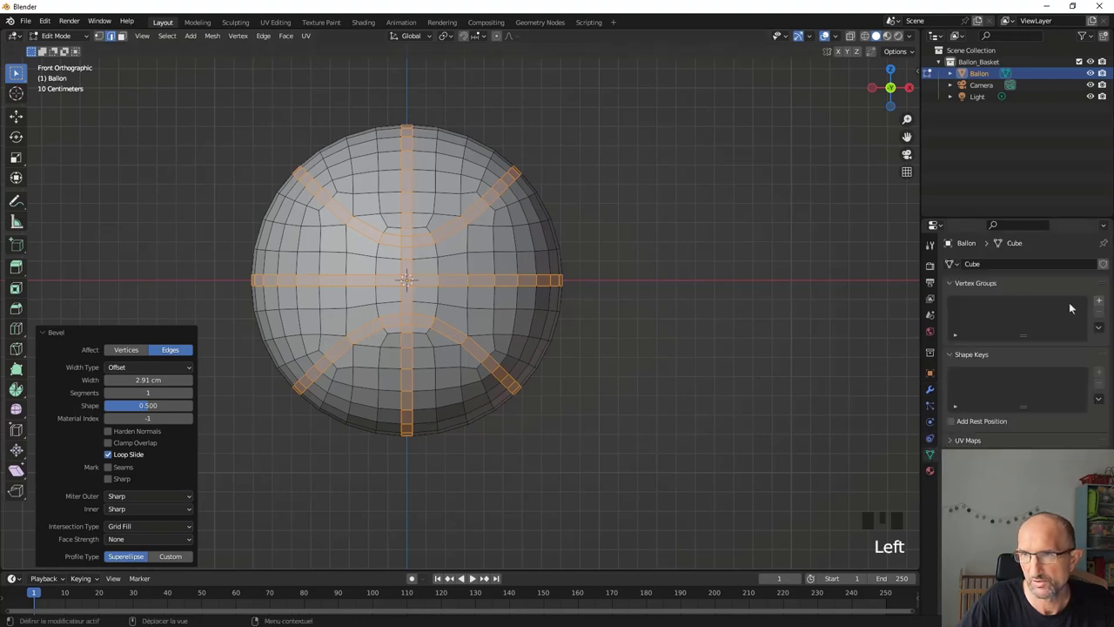
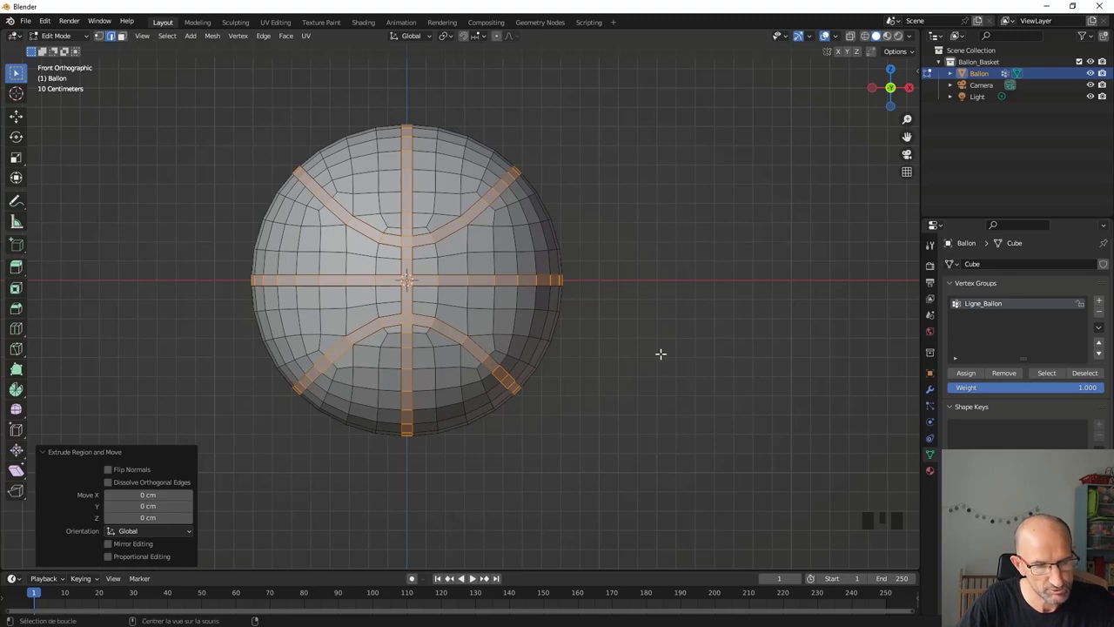
pyautogui.press('alt+s')
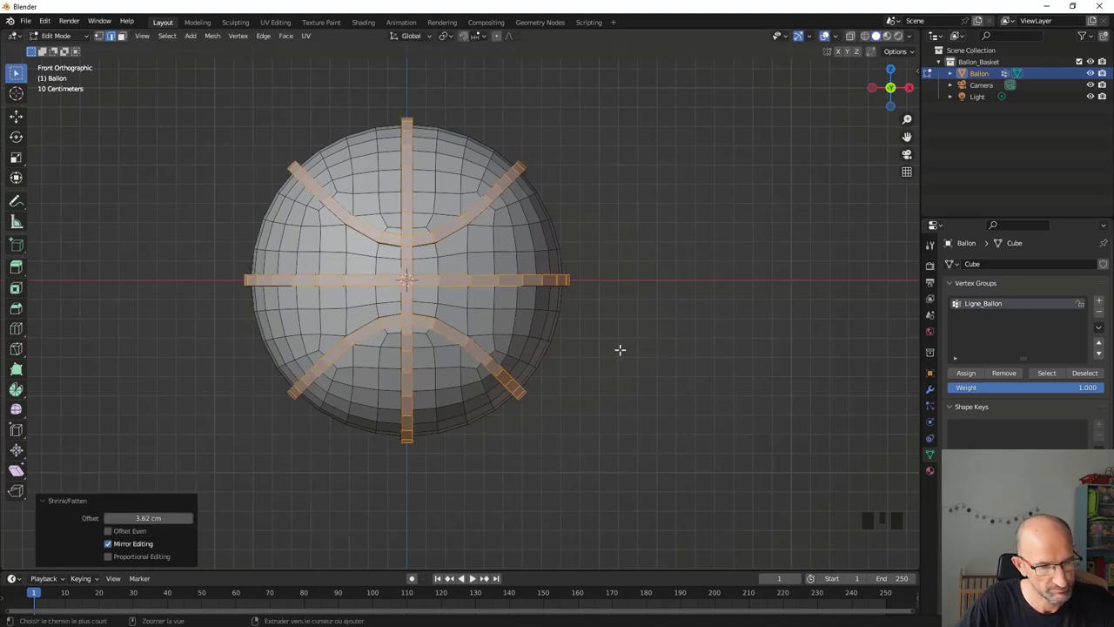
pyautogui.press('ctrl+z')
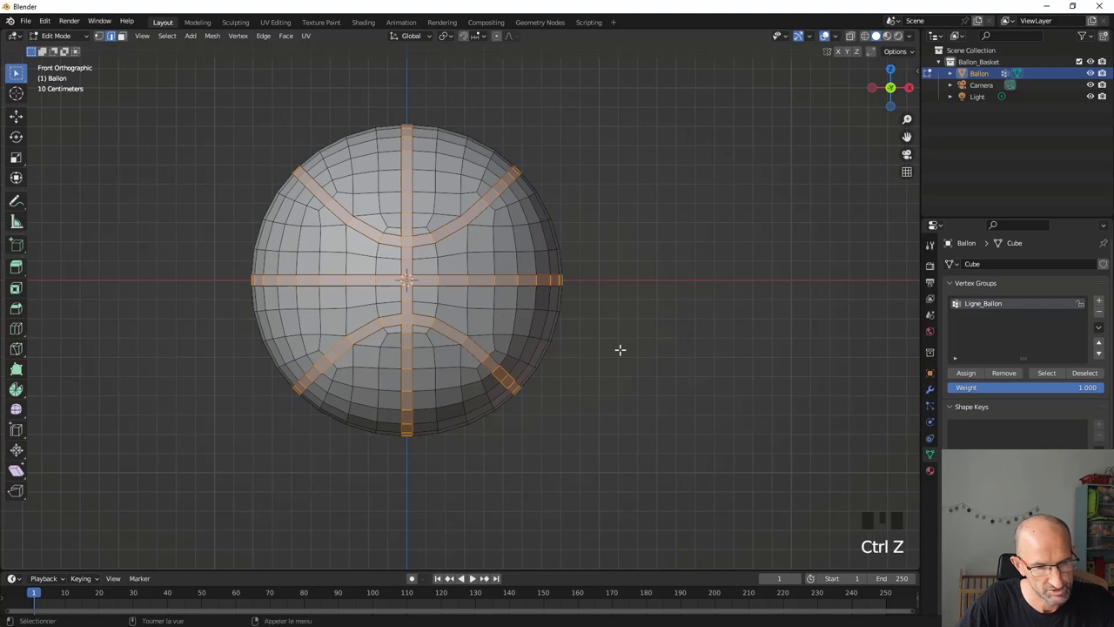
pyautogui.press('alt+s')
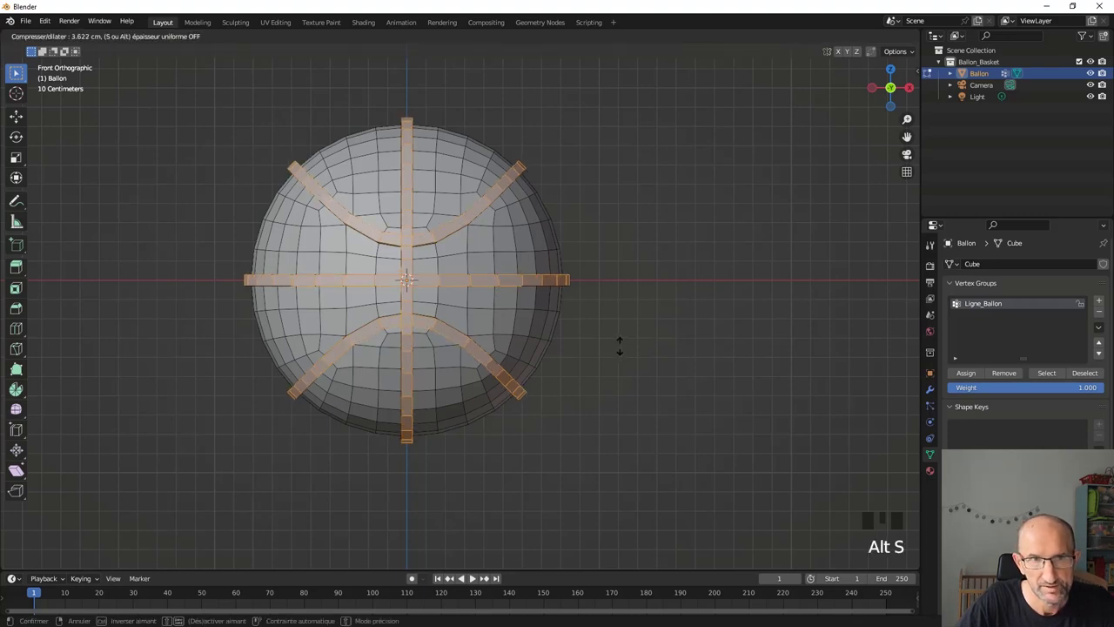
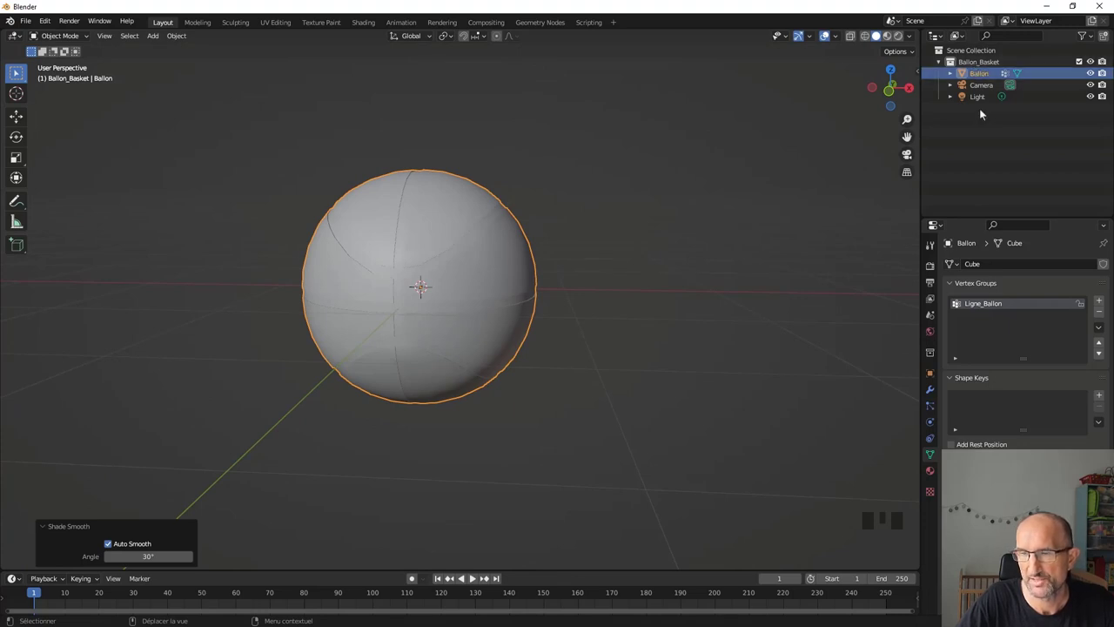
# Add a new material to the Ballon ball in Material Properties
pyautogui.click(932, 474)
pyautogui.click(984, 268)
pyautogui.moveTo(984, 268); pyautogui.dragTo(985, 330)
pyautogui.press('l')
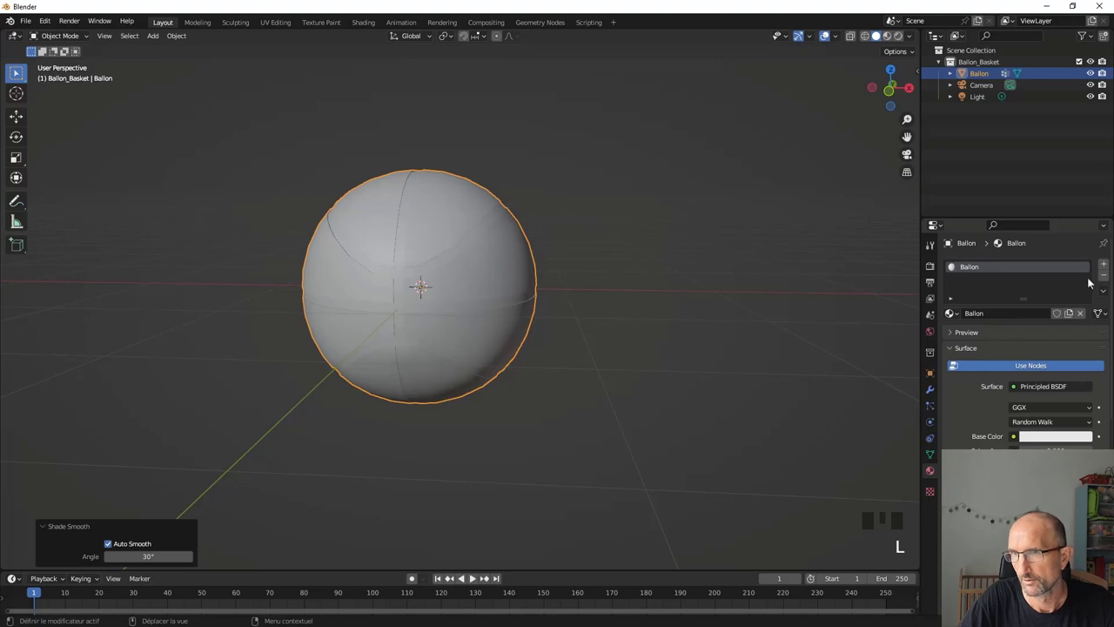
pyautogui.moveTo(1108, 264); pyautogui.dragTo(987, 280)
pyautogui.click(951, 279)
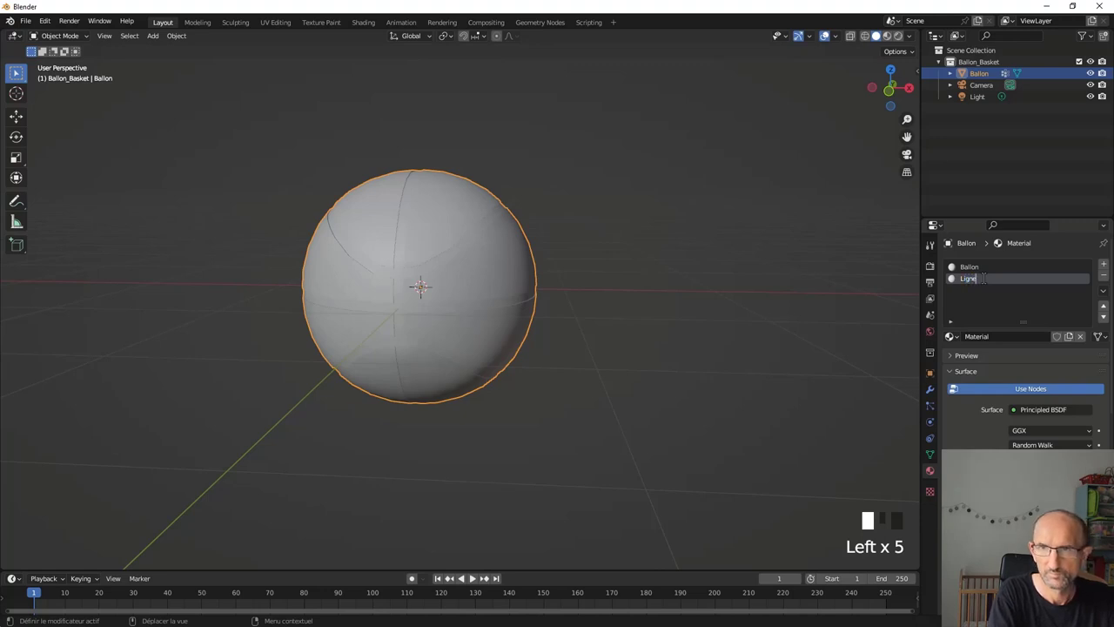
# Set the material's Base Color to orange
pyautogui.click(984, 273)
pyautogui.click(1068, 461)
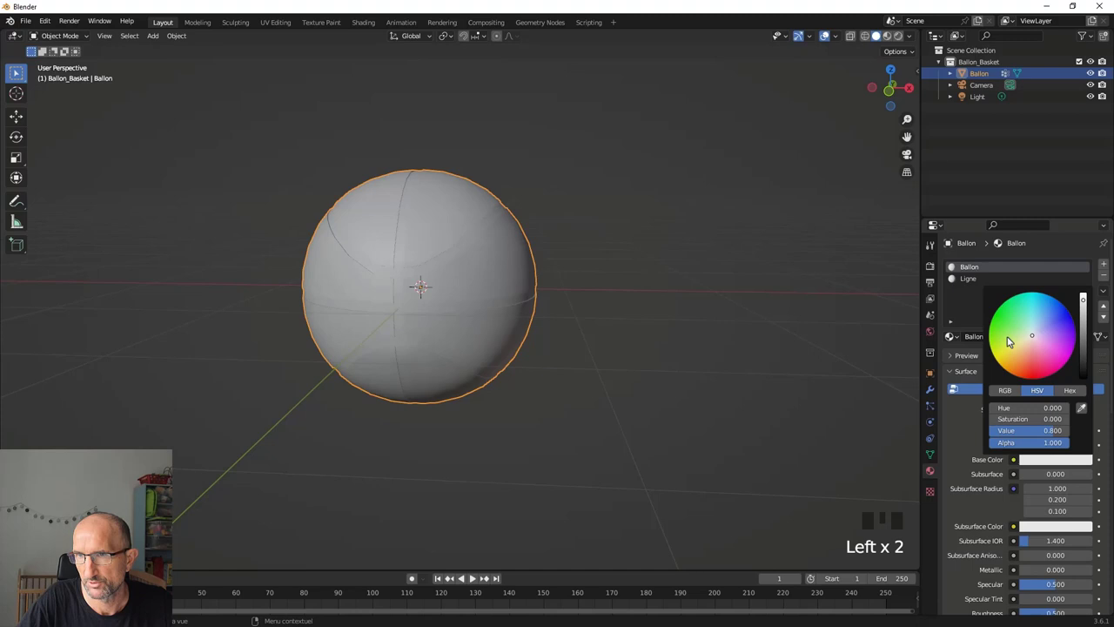
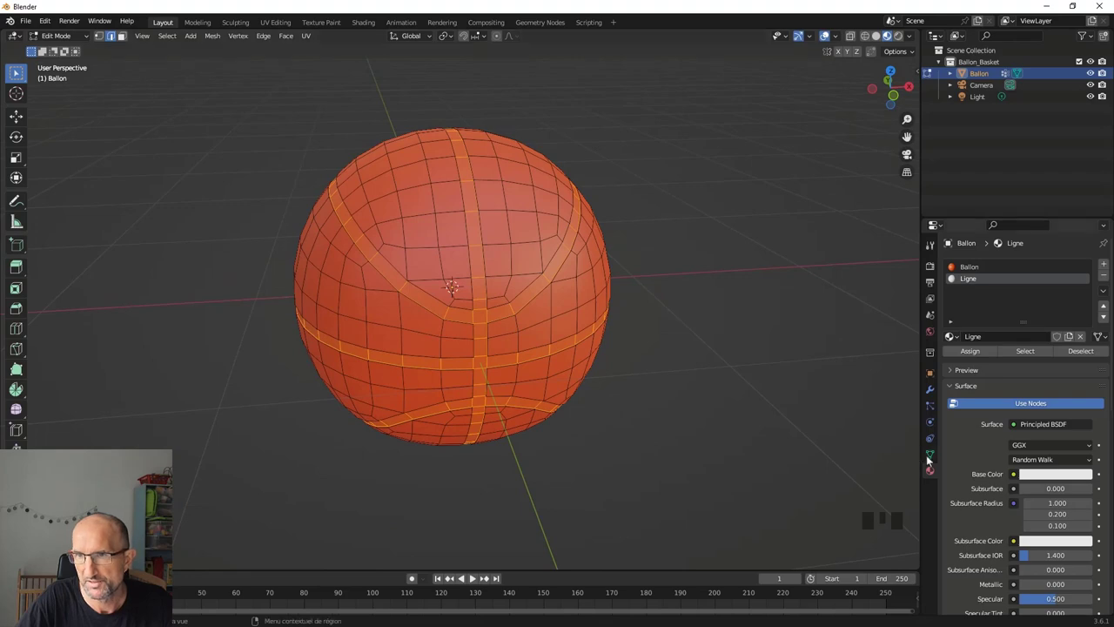
# Adjust the ball's material settings and view the striped mesh in edit mode
pyautogui.click(929, 457)
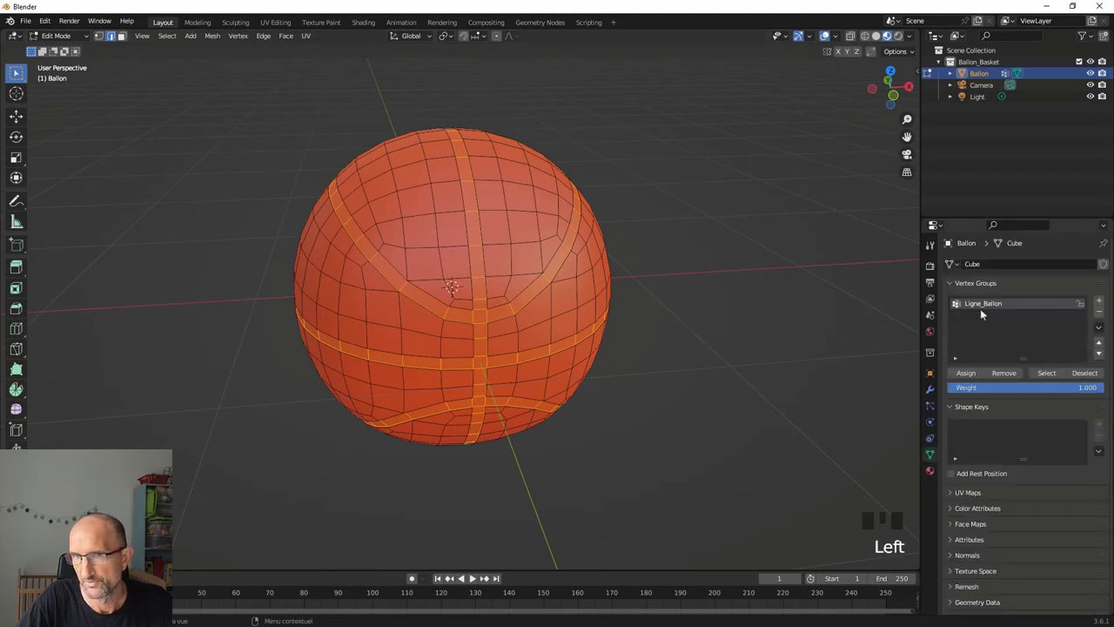
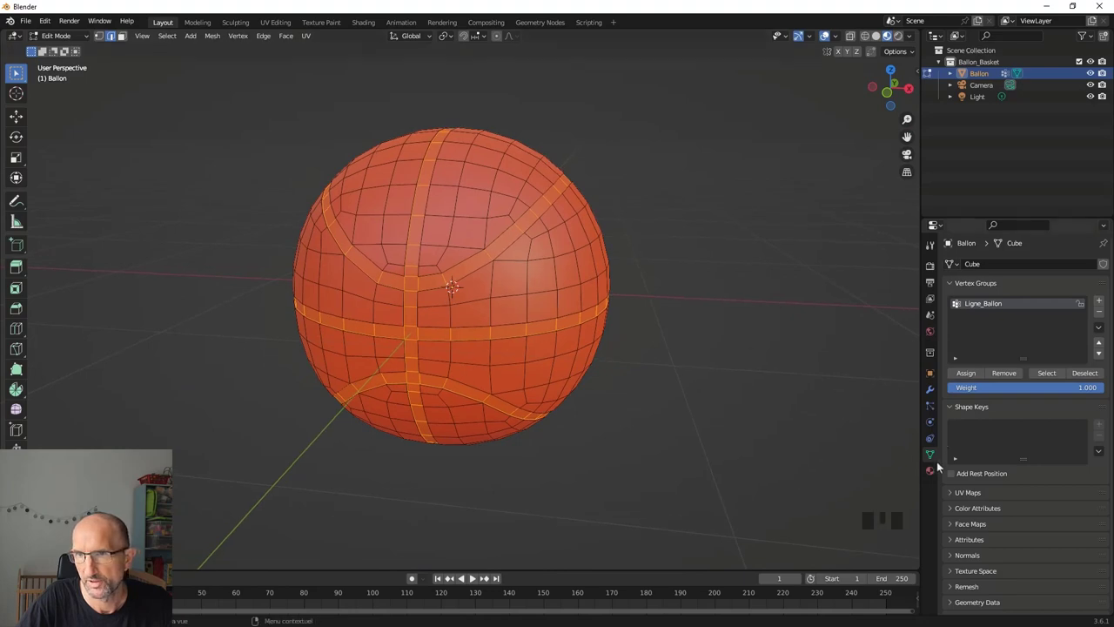
pyautogui.click(934, 468)
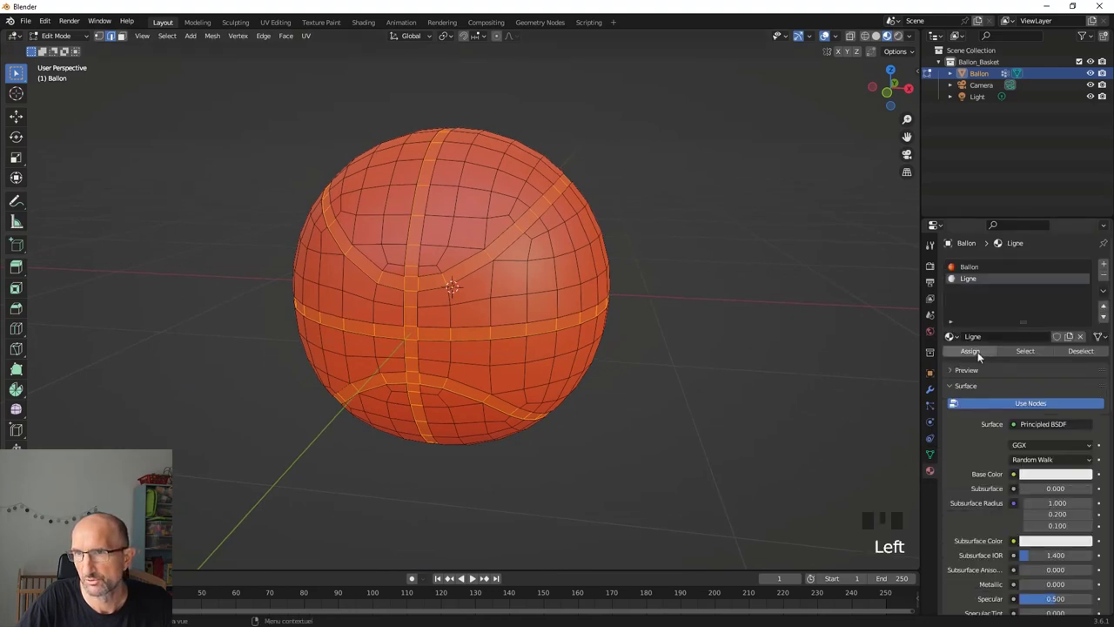
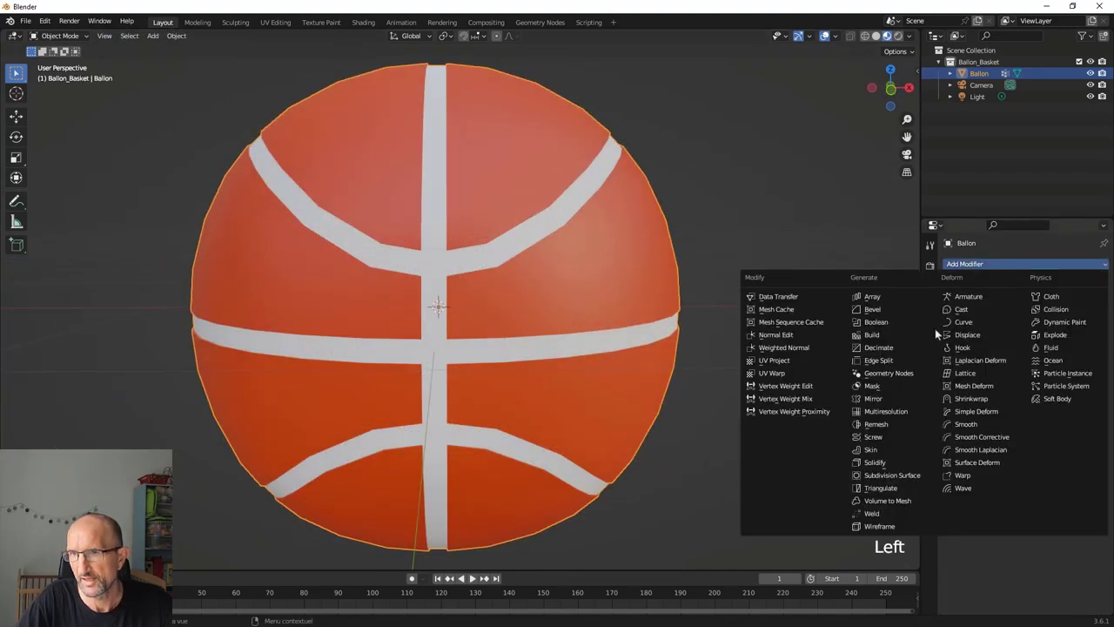
pyautogui.moveTo(934, 445); pyautogui.dragTo(1063, 323)
pyautogui.moveTo(1013, 329); pyautogui.dragTo(492, 248)
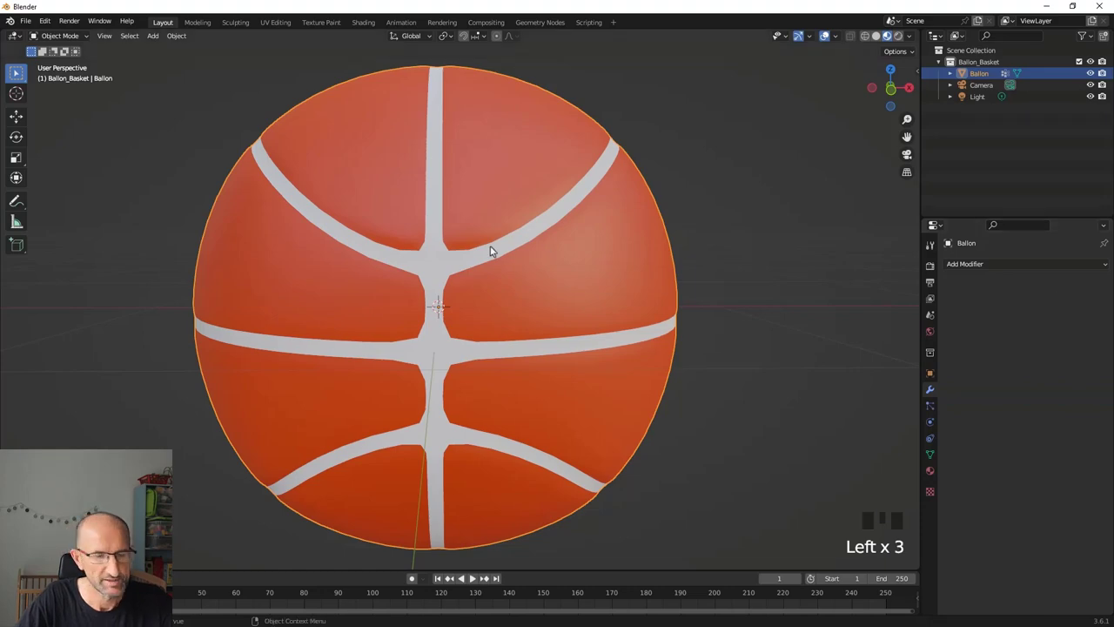
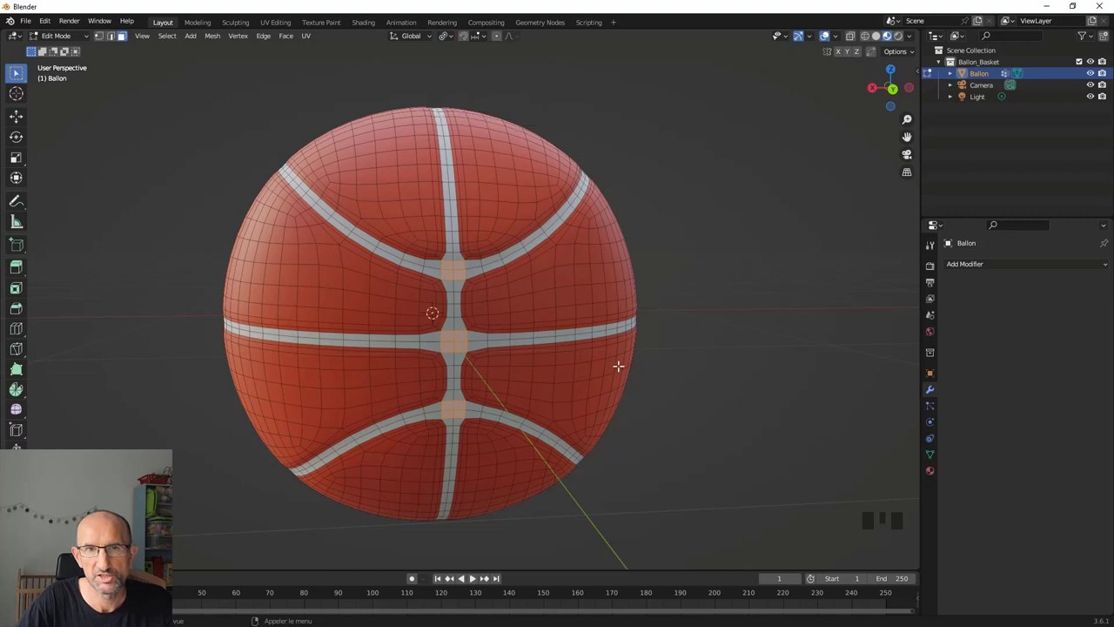
# Scale down the ball's mesh with S and return to Object Mode
pyautogui.scroll(3)
pyautogui.press('s')
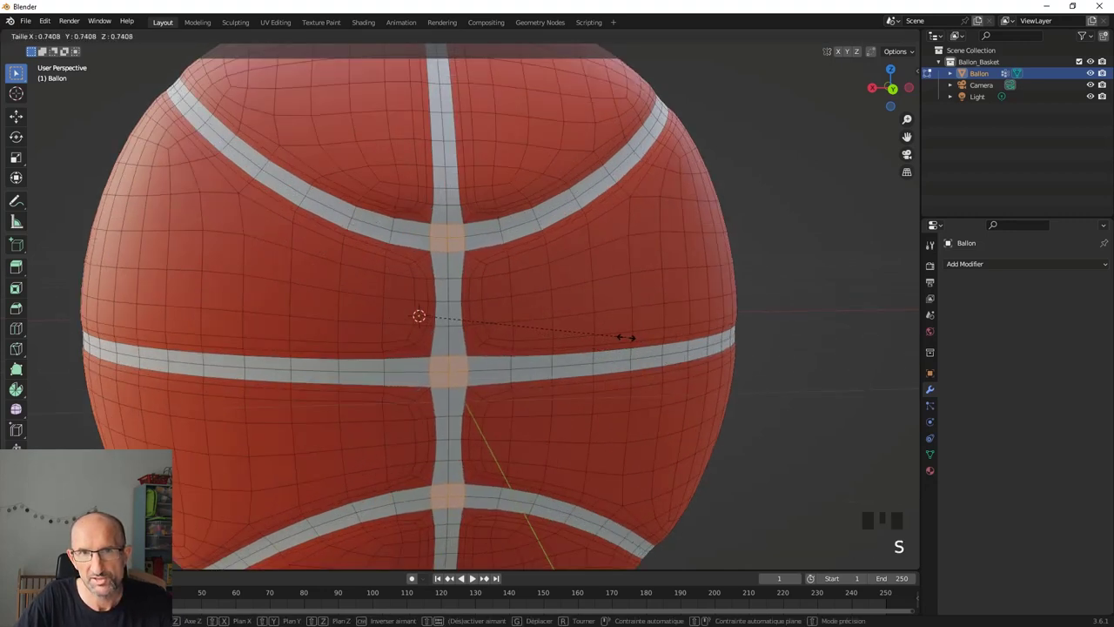
pyautogui.scroll(-3)
pyautogui.press('Tab')
pyautogui.moveTo(571, 313); pyautogui.dragTo(536, 273)
pyautogui.scroll(-3)
pyautogui.moveTo(518, 274); pyautogui.dragTo(446, 90)
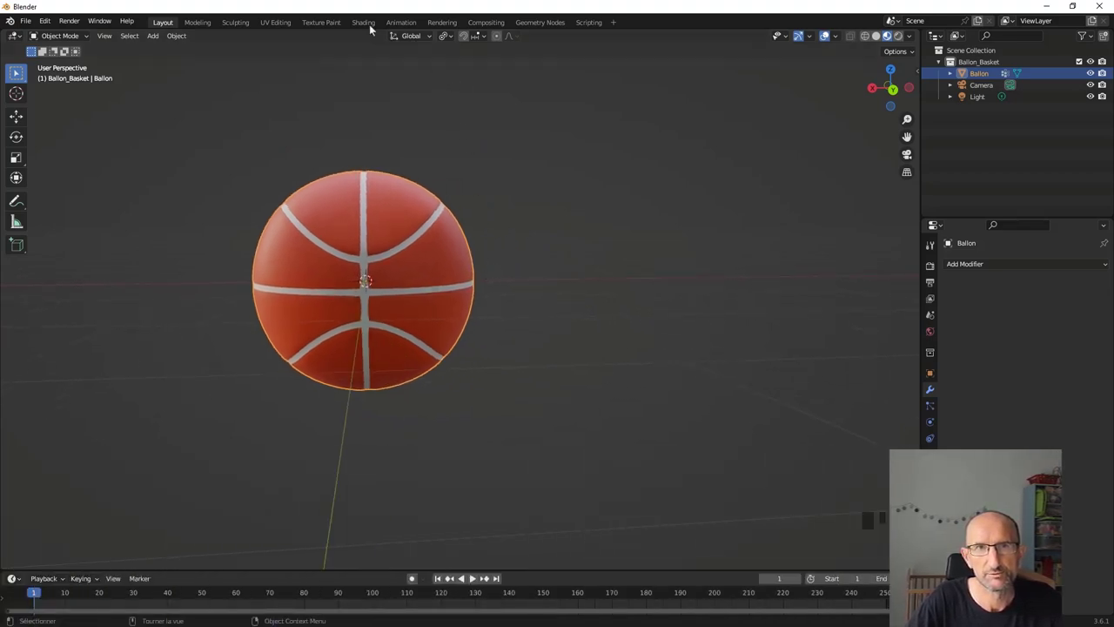
# In the Shading workspace, give the Ligne material's Principled BSDF a Texture Coordinate, Mapping and Image Texture chain
pyautogui.moveTo(488, 272); pyautogui.dragTo(602, 516)
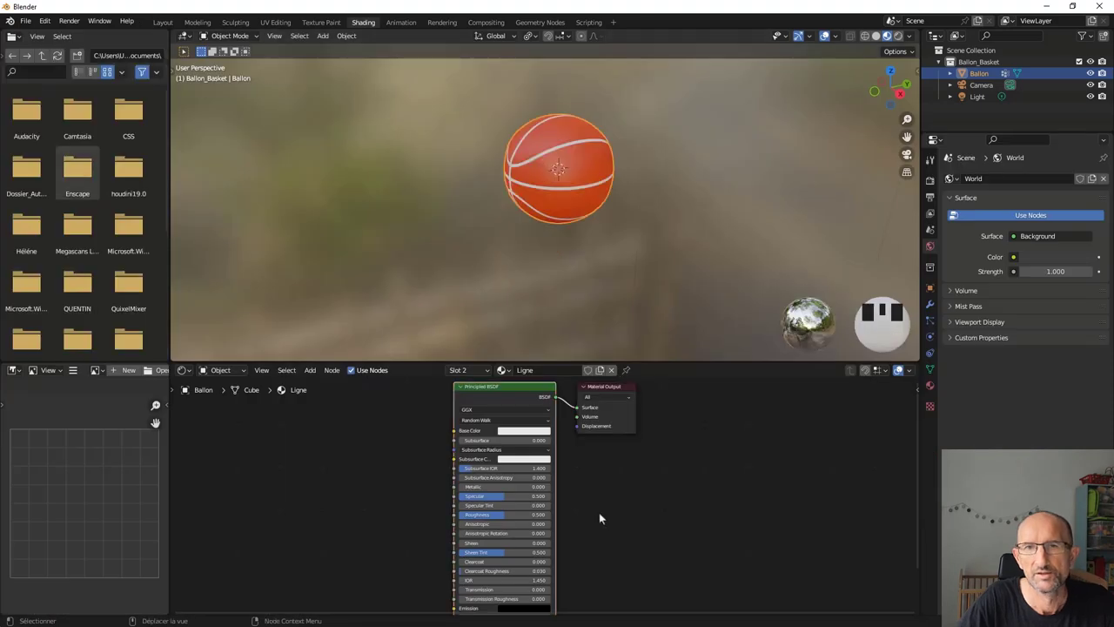
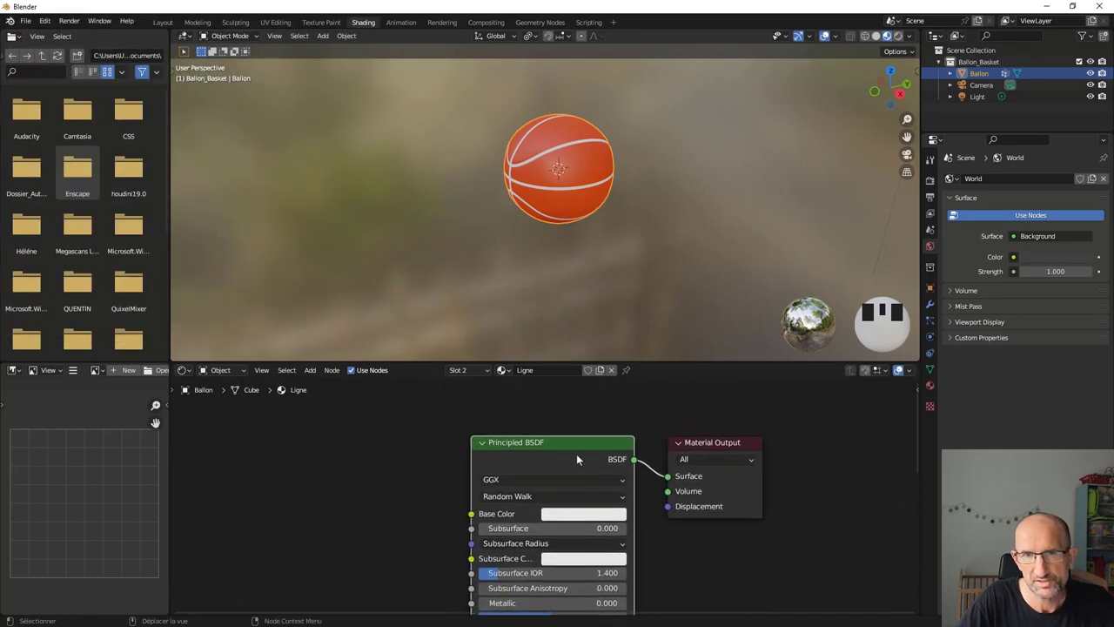
pyautogui.click(576, 449)
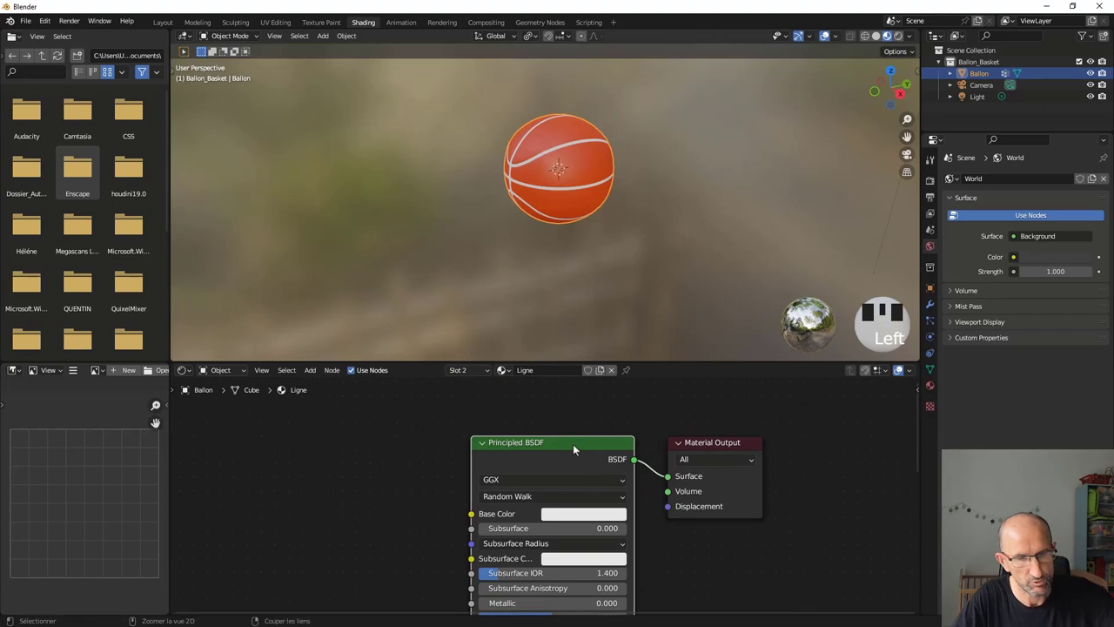
pyautogui.press('ctrl+t')
pyautogui.scroll(-3)
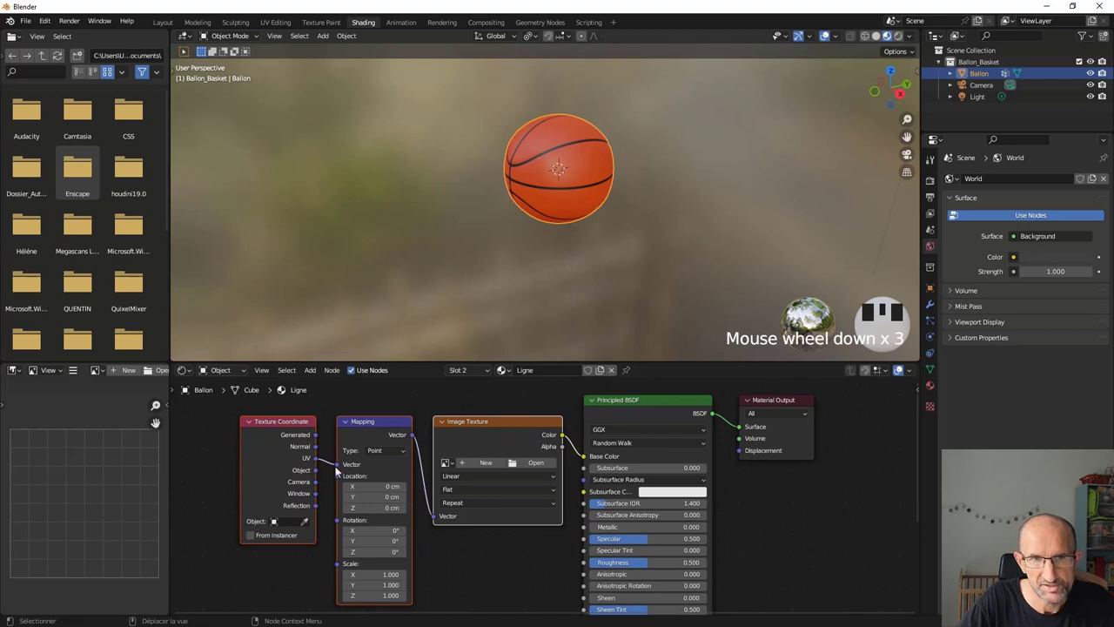
pyautogui.moveTo(514, 193); pyautogui.dragTo(493, 411)
# Swap Ligne's image texture for a noise texture, then add the texture chain to the Ballon material
pyautogui.click(493, 411)
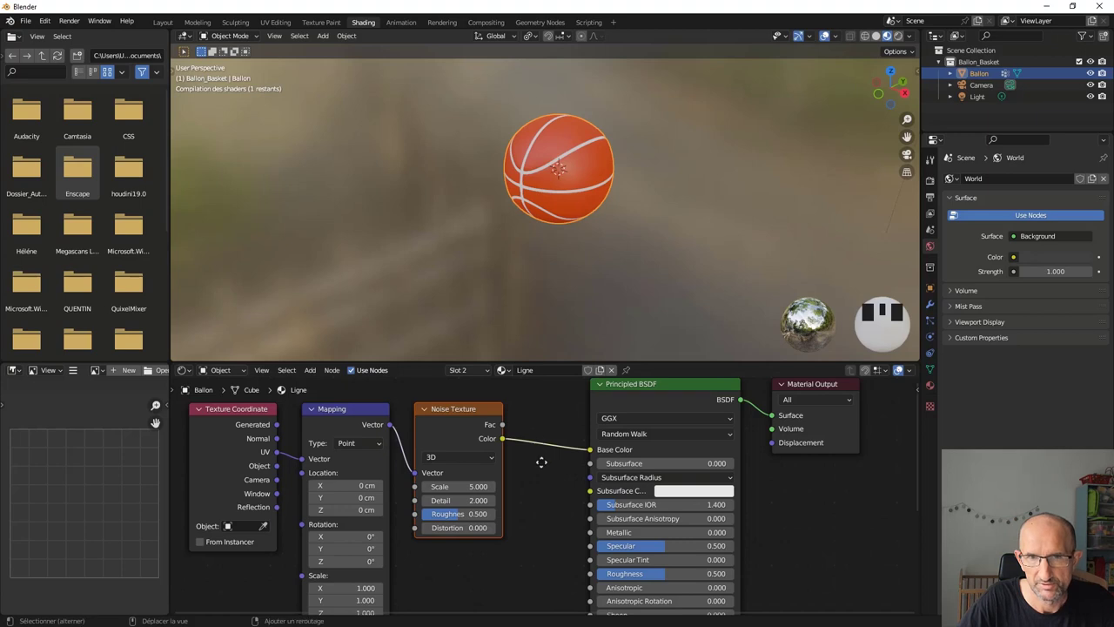
pyautogui.moveTo(416, 483); pyautogui.dragTo(963, 187)
pyautogui.moveTo(966, 182); pyautogui.dragTo(517, 408)
pyautogui.press('ctrl+t')
pyautogui.click(387, 430)
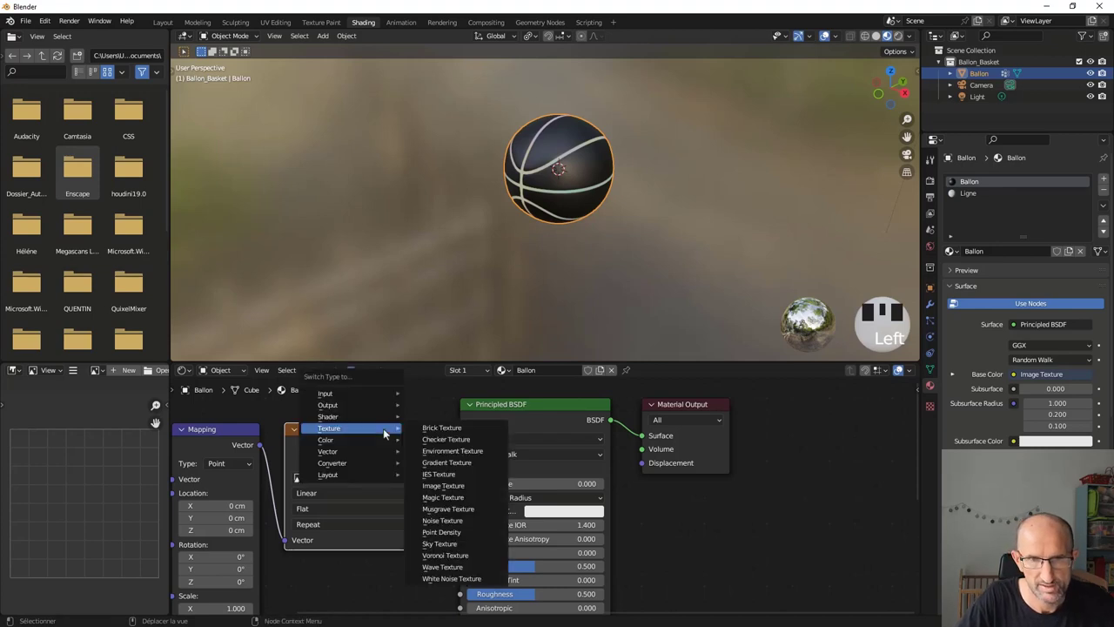
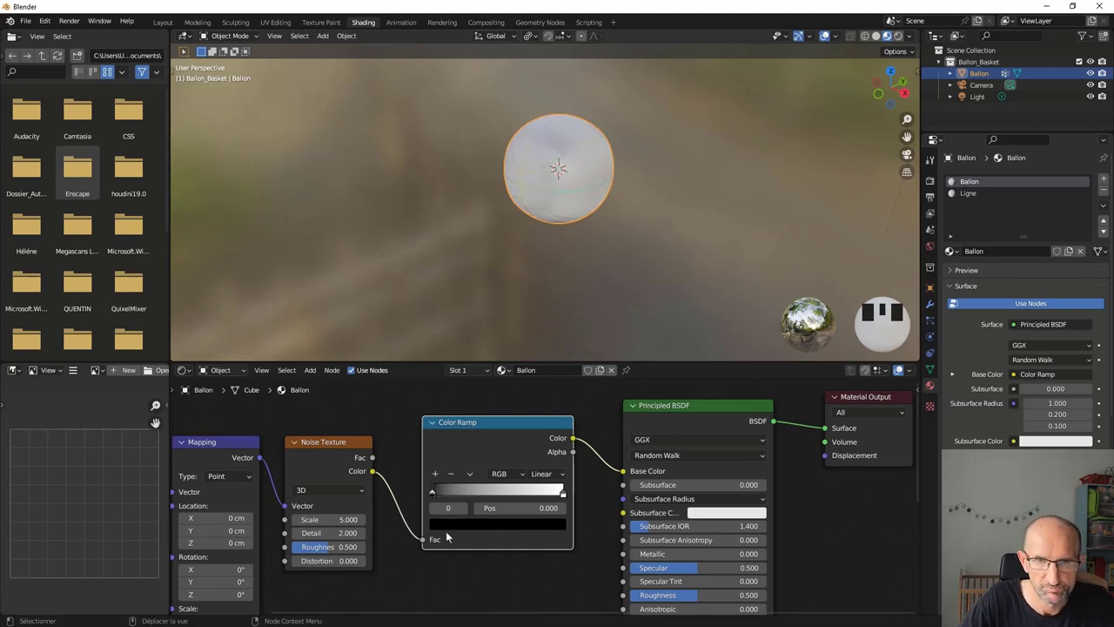
# Set the colour ramp's first stop to orange so the ball tints orange
pyautogui.click(538, 364)
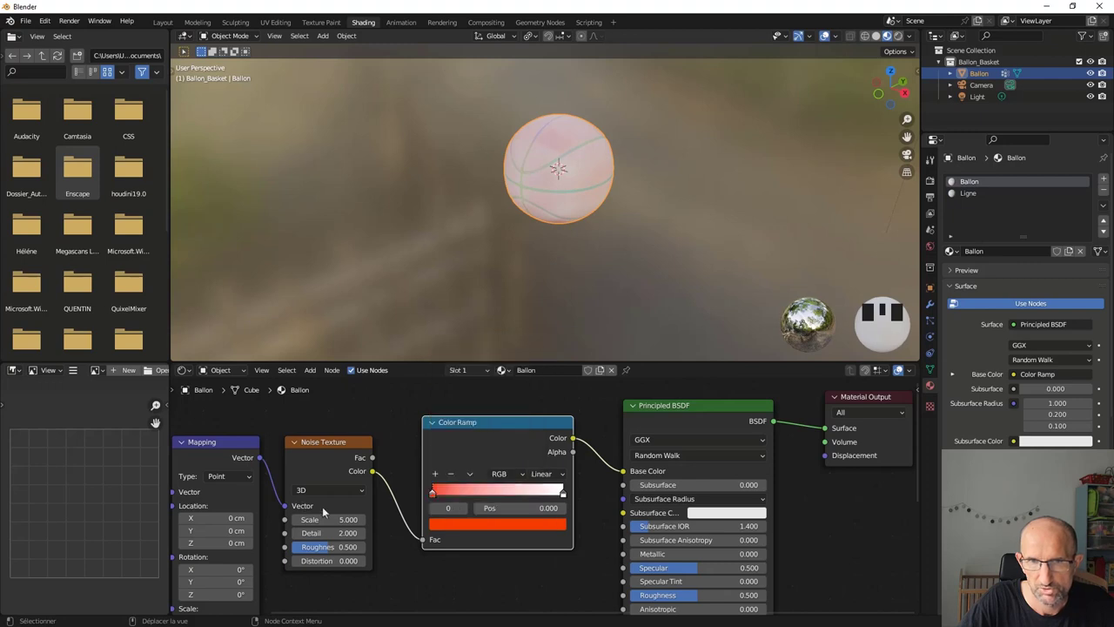
pyautogui.moveTo(452, 495); pyautogui.dragTo(478, 400)
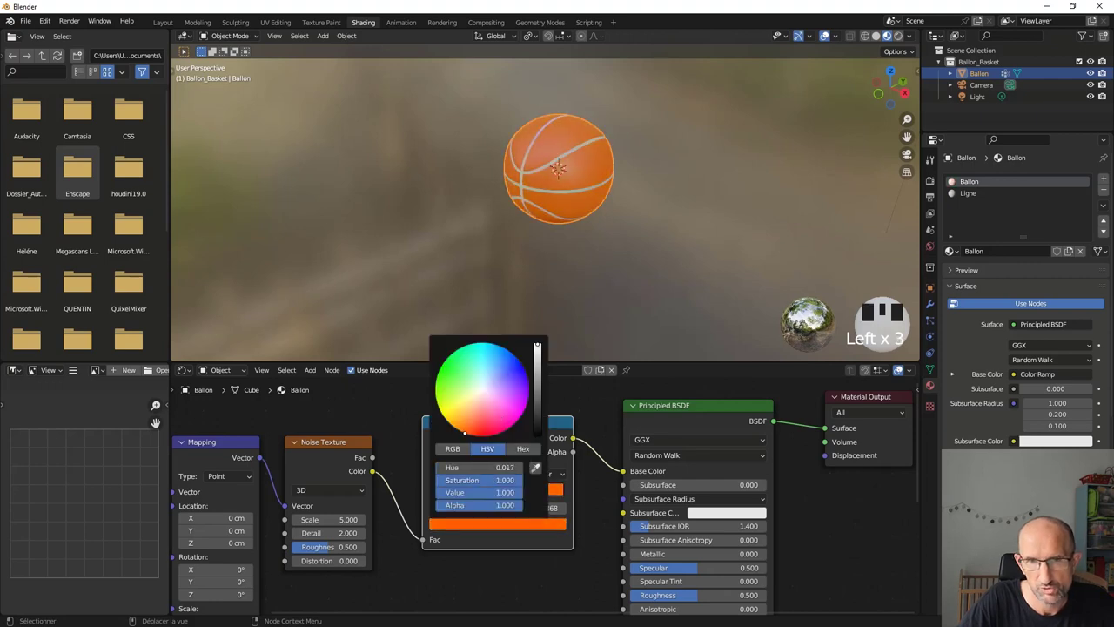
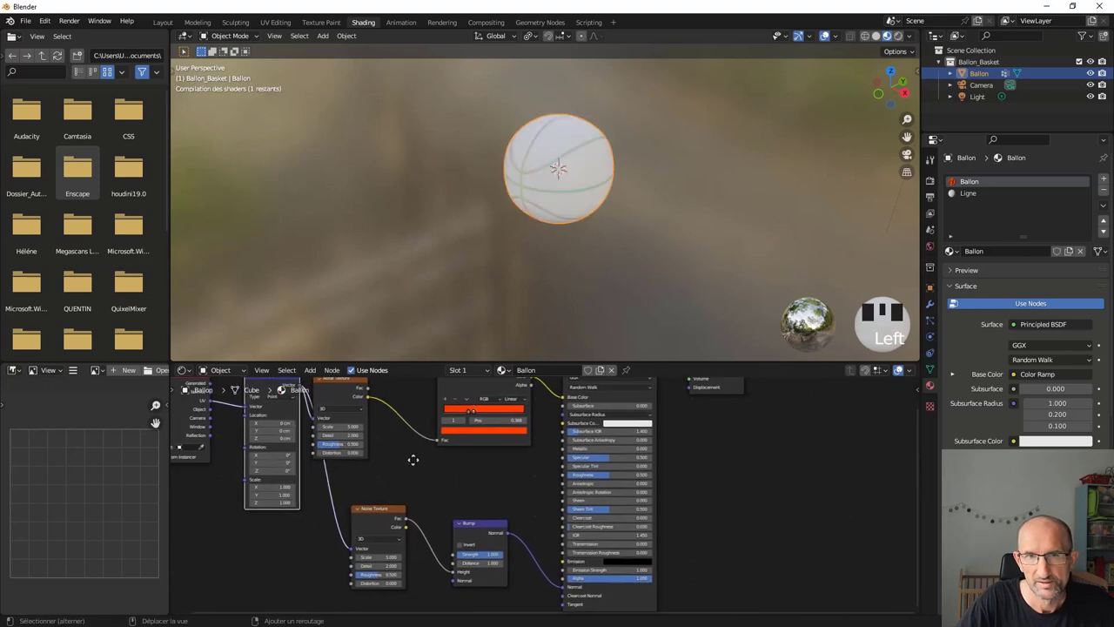
# Navigate the node editor to bring the bump noise nodes into view
pyautogui.scroll(3)
pyautogui.scroll(-3)
pyautogui.moveTo(603, 200); pyautogui.dragTo(598, 210)
pyautogui.scroll(3)
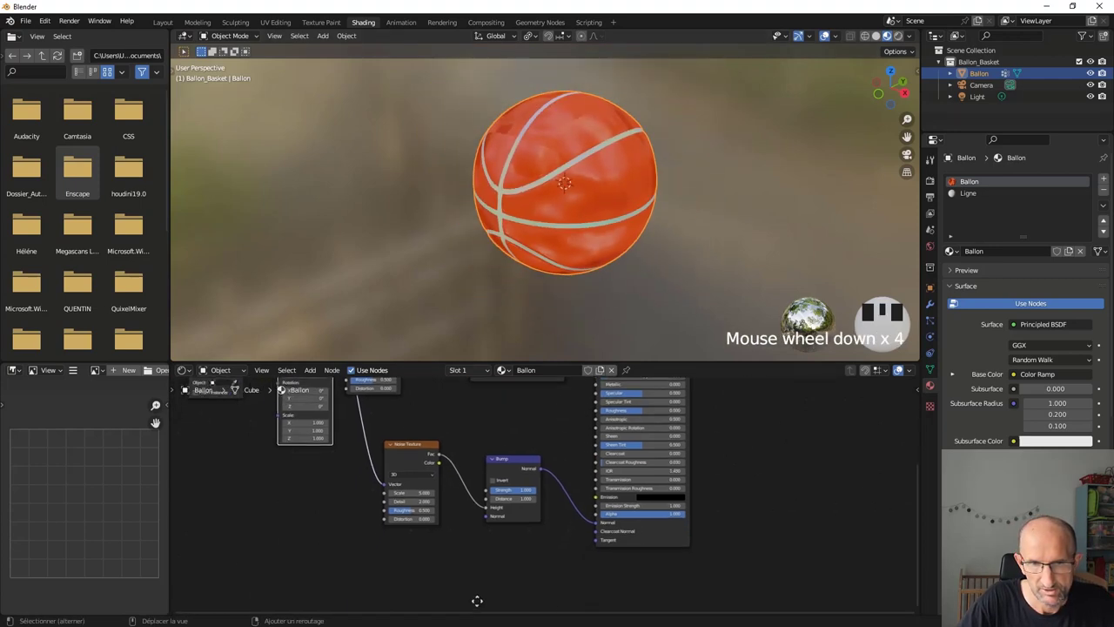
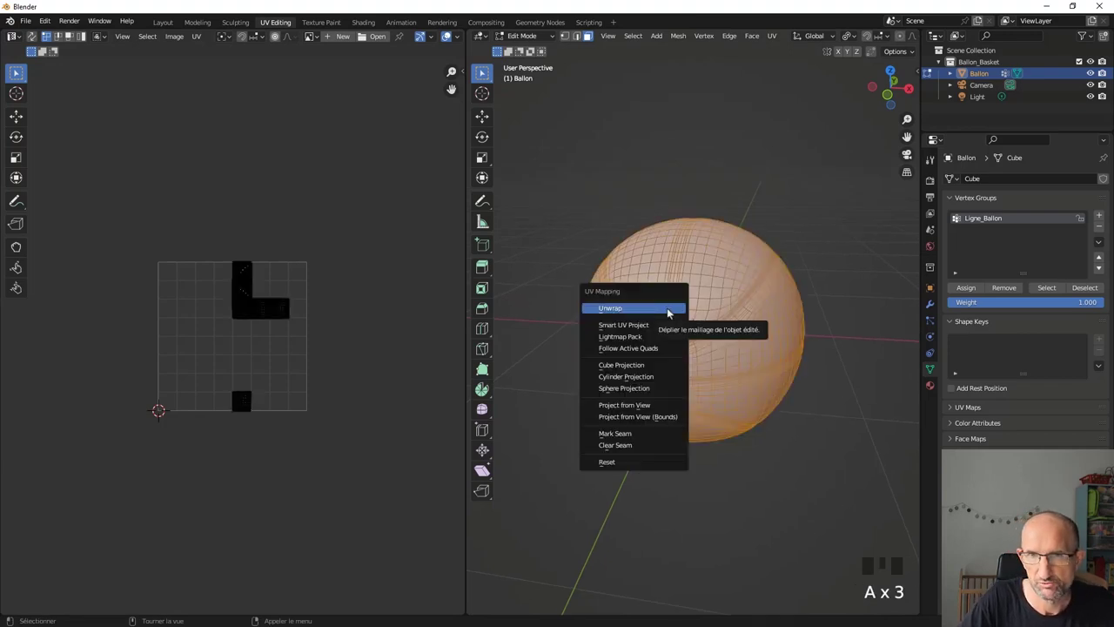
# UV-unwrap the whole ball mesh with Sphere Projection
pyautogui.press('u')
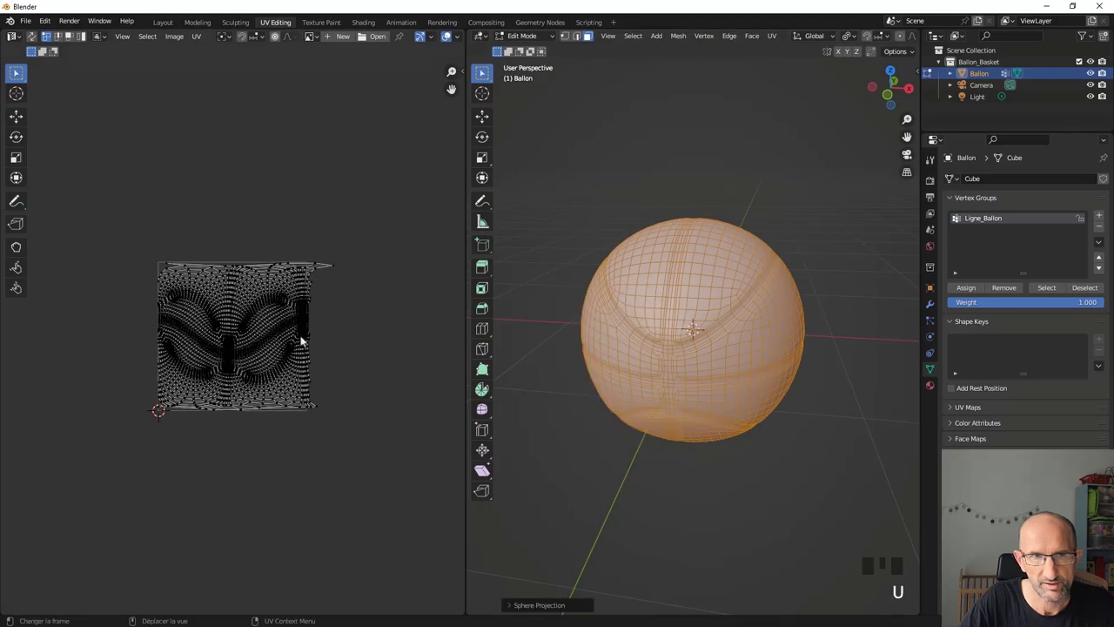